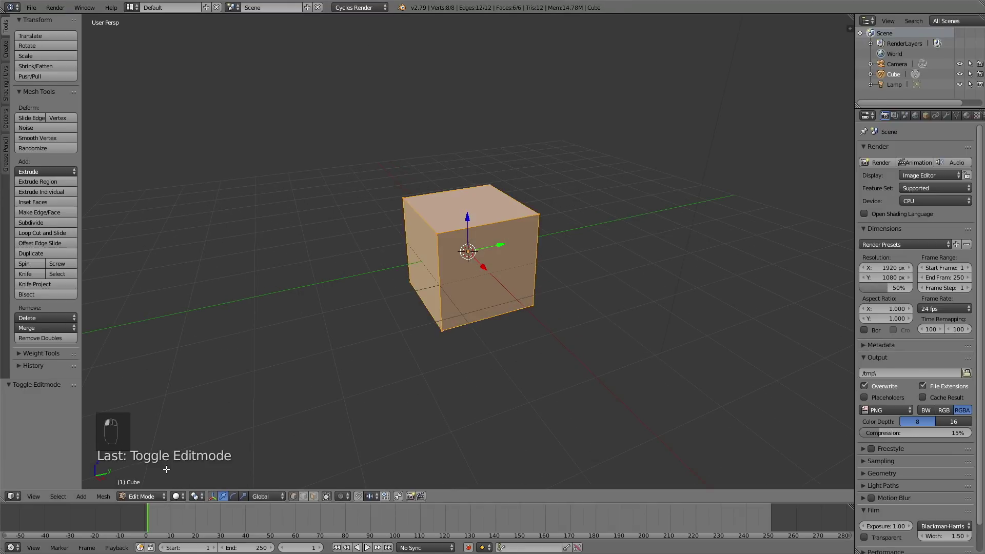
Subdivide the default cube in Edit Mode into a dense mesh of 294 faces.
key("w")
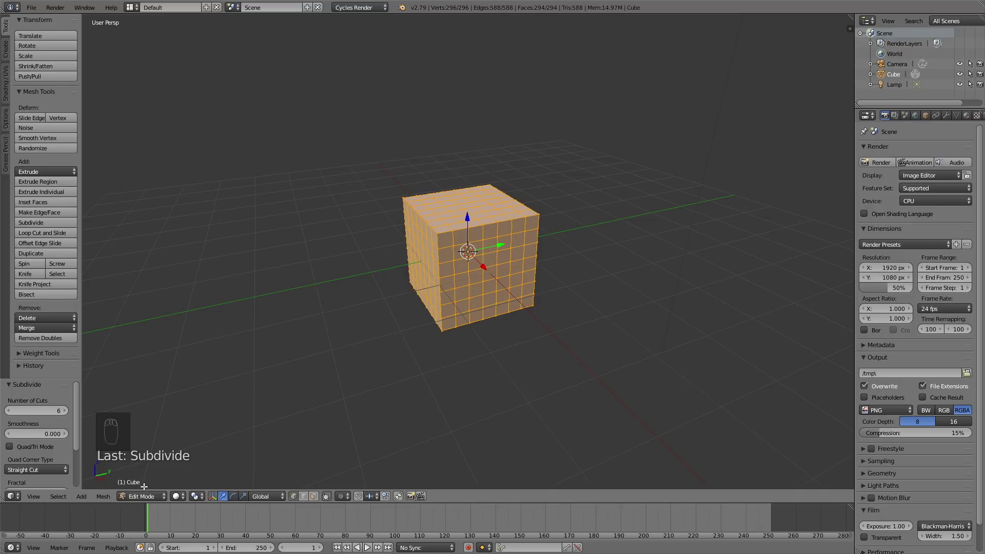
left_click_drag(154, 482, 841, 183)
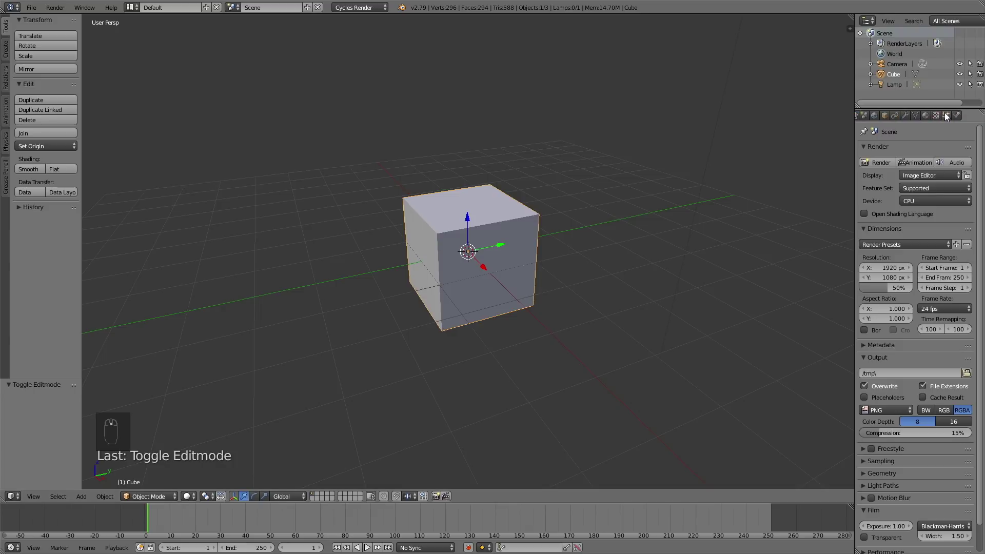
Add soft body physics to the cube with friction 2, stiff quads on and shear 0.6.
left_click(963, 115)
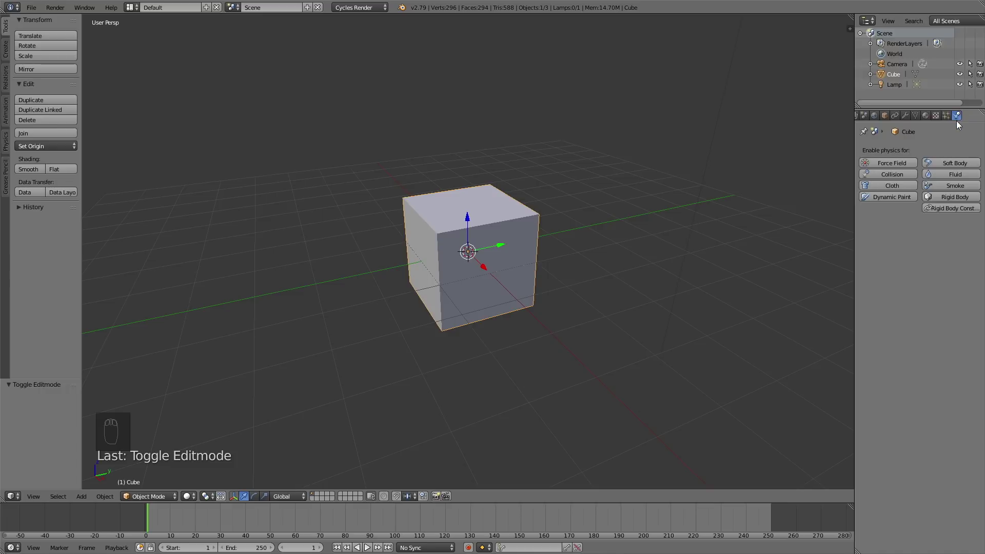
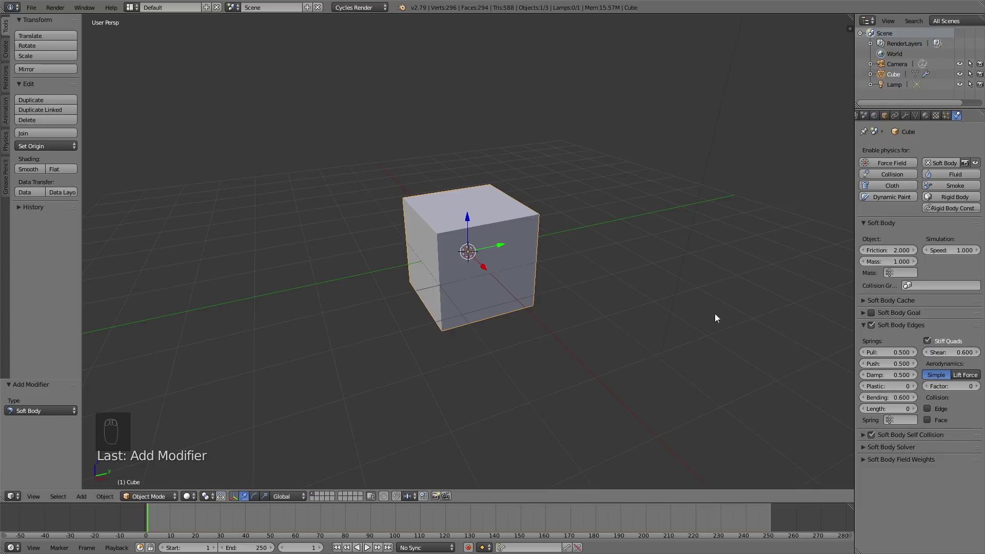
left_click_drag(572, 359, 470, 292)
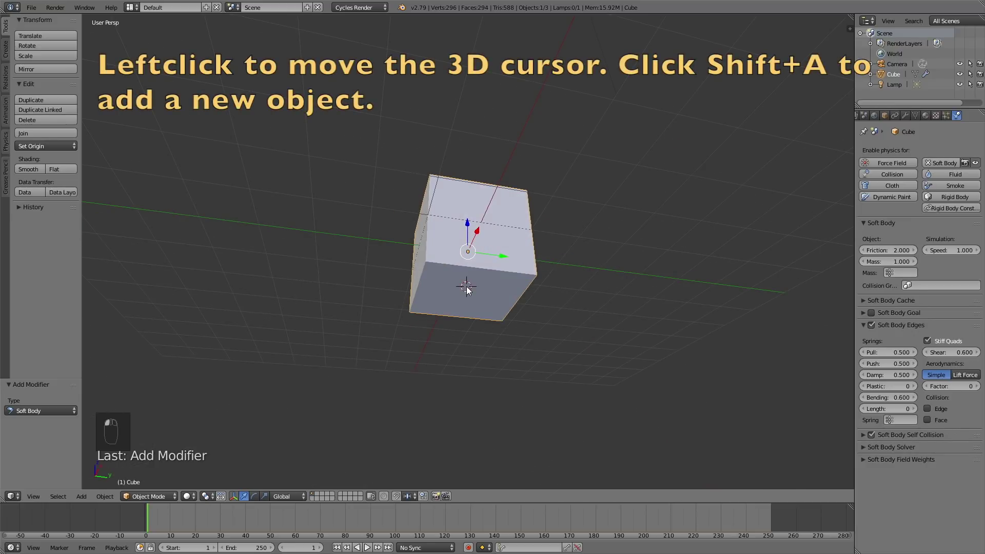
Add a plane, lower it beneath the cube, scale it into a wide collision floor and play the animation.
key("shift+a")
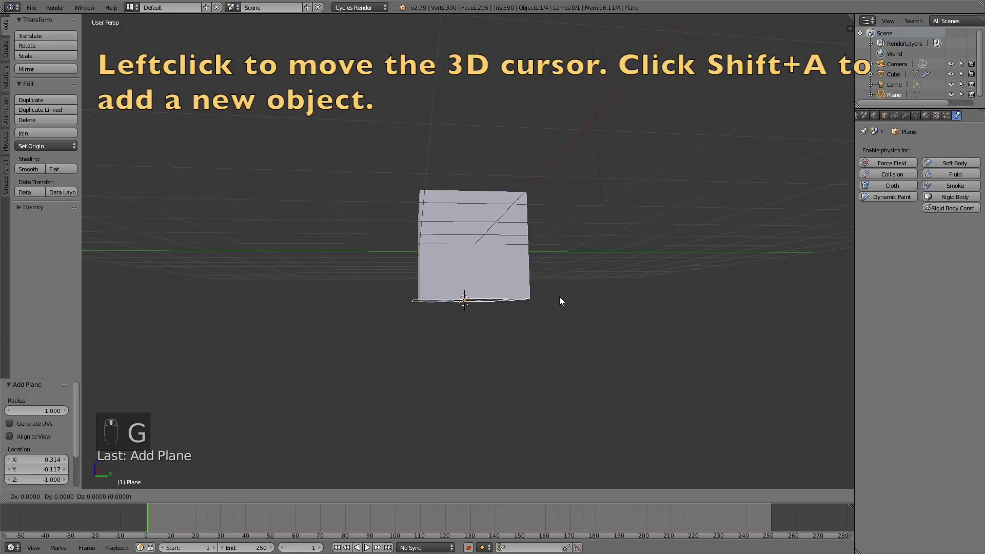
key("g")
left_click_drag(565, 341, 610, 317)
key("s")
left_click_drag(307, 171, 914, 179)
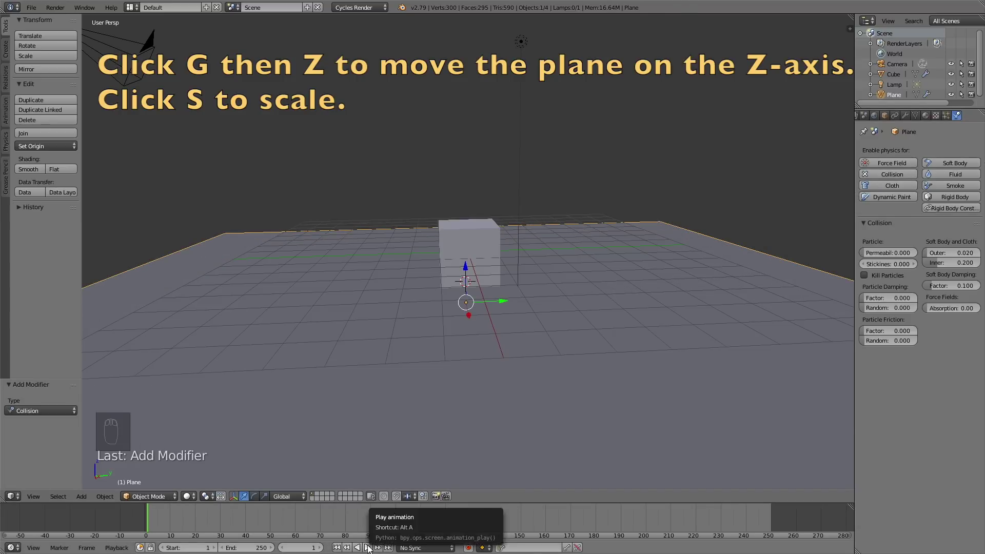
left_click_drag(368, 528, 474, 377)
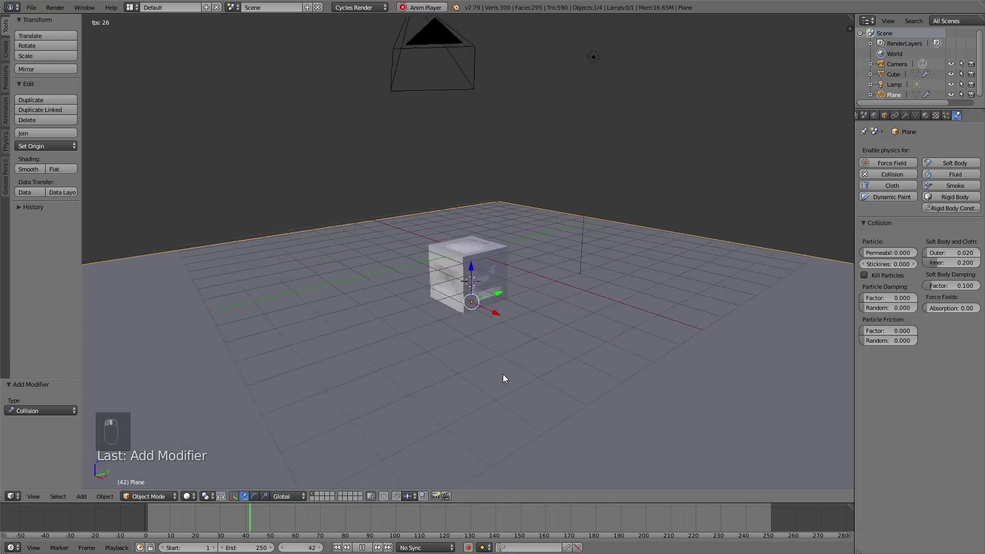
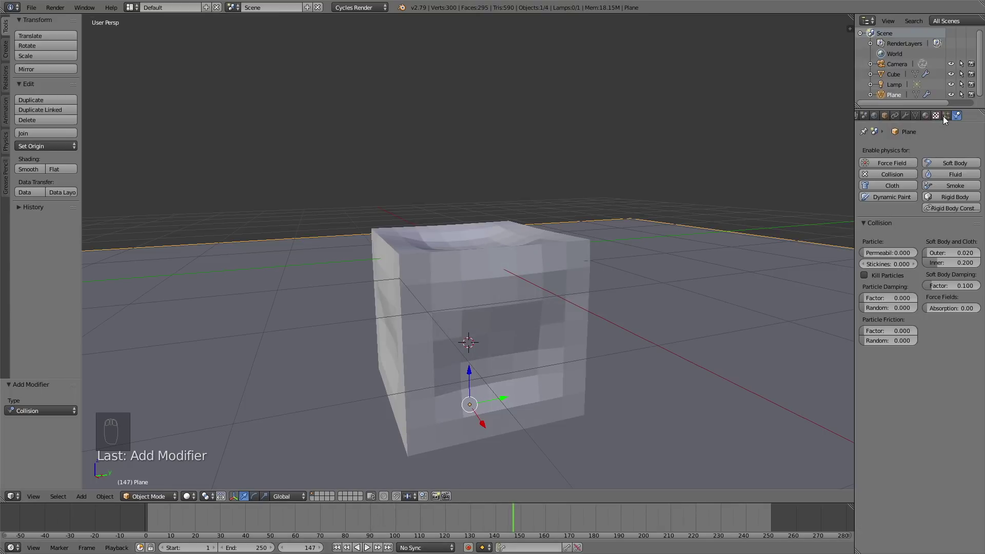
Set soft-body shear and bending to 0.4 and add a Subdivision Surface modifier at view 2, render 4.
left_click_drag(574, 288, 950, 356)
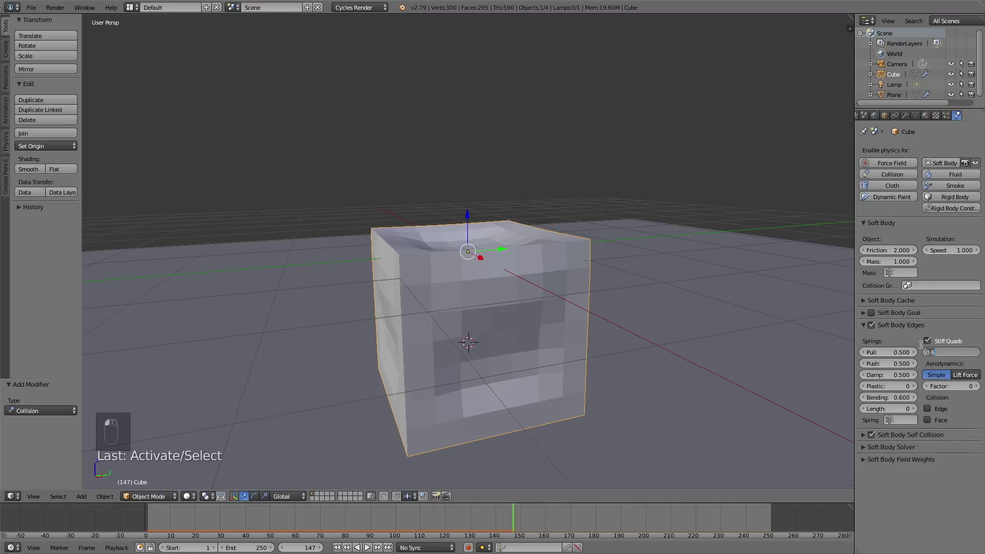
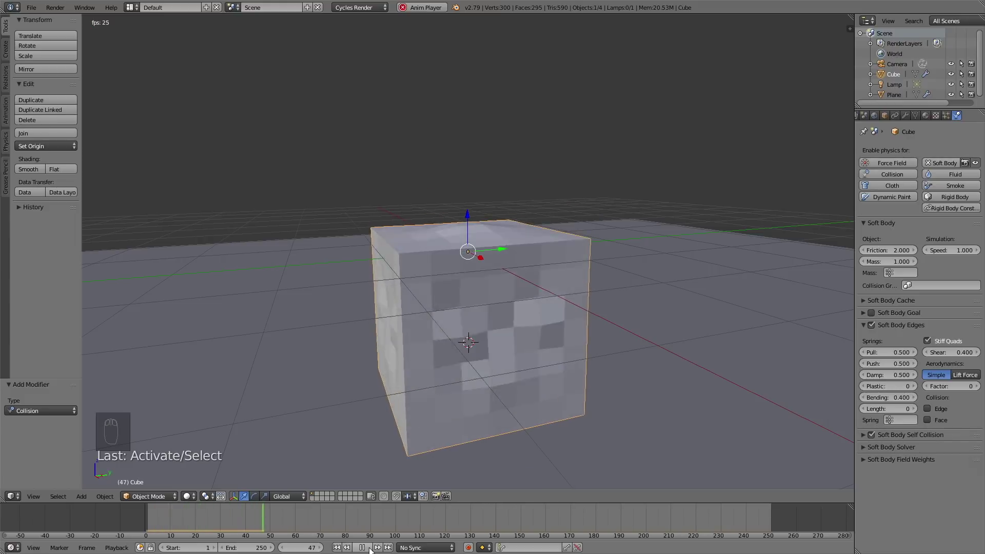
left_click_drag(558, 356, 543, 367)
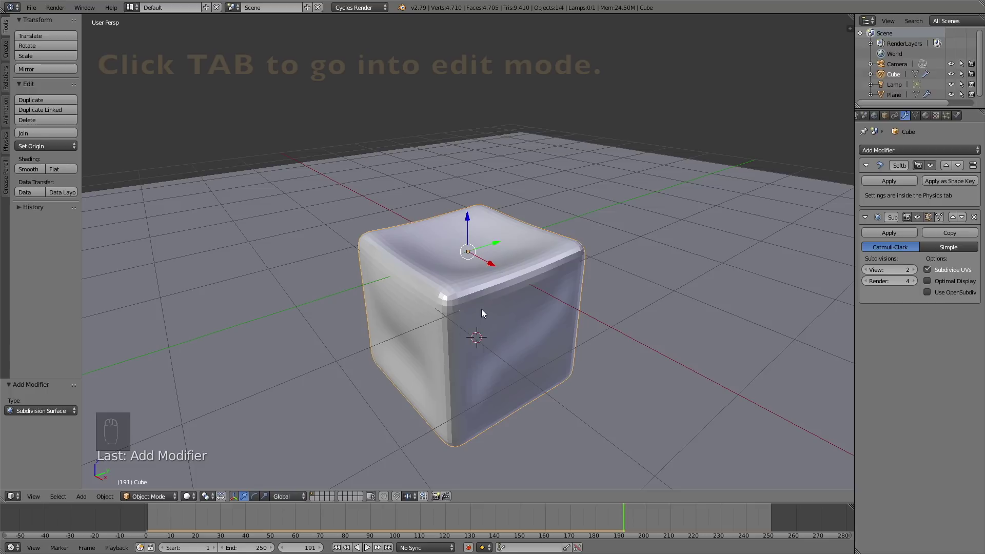
Select the cube's outer edges in Edit Mode and raise their Mean Crease to keep sharp corners.
key("Tab")
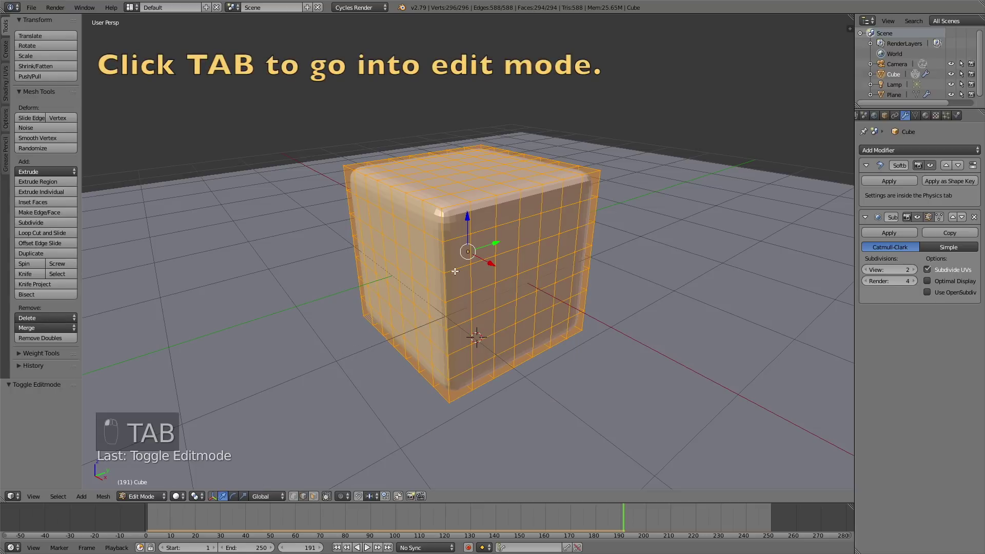
key("a")
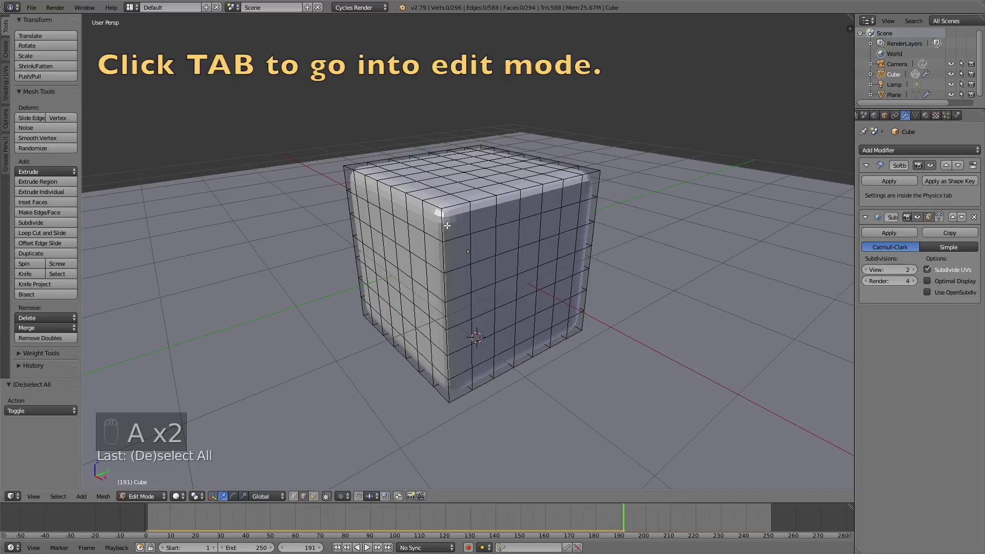
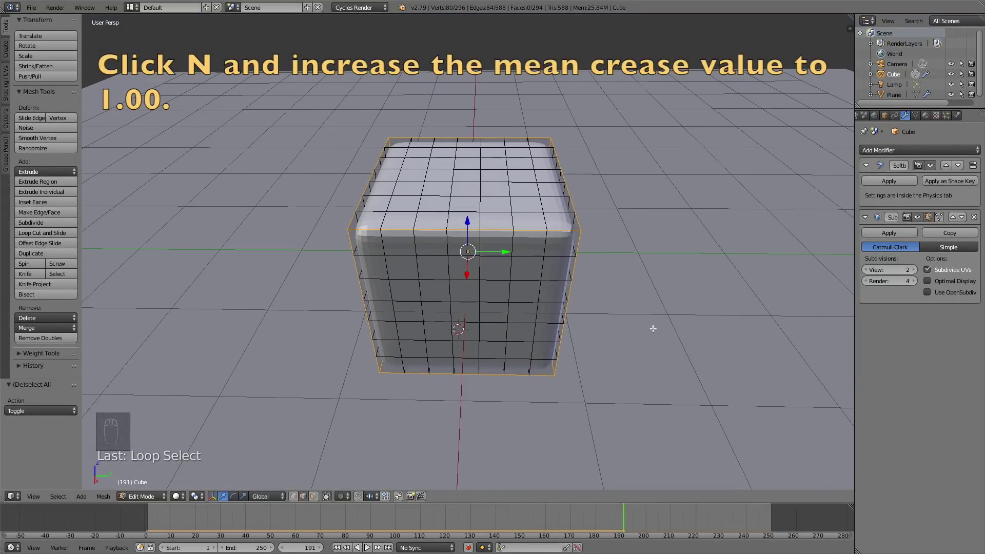
key("n")
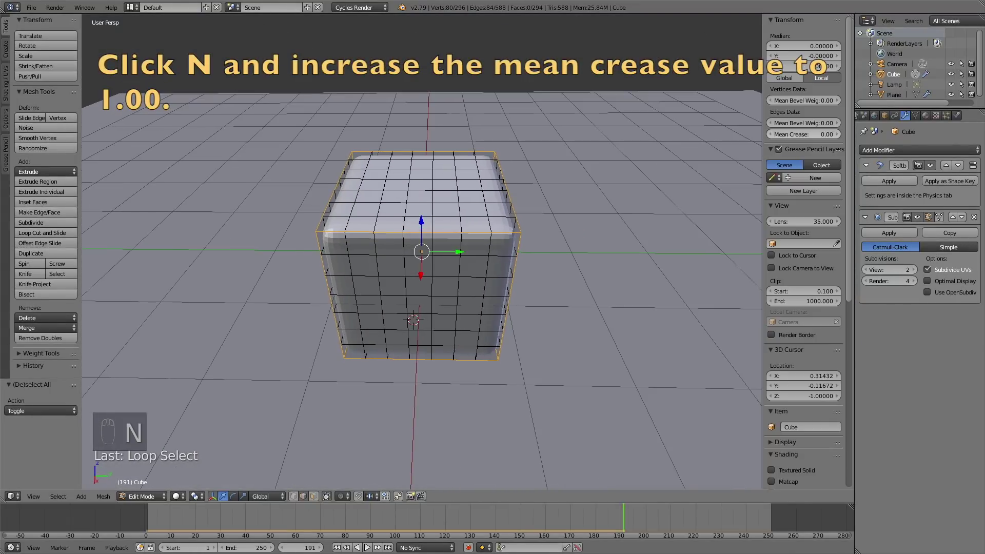
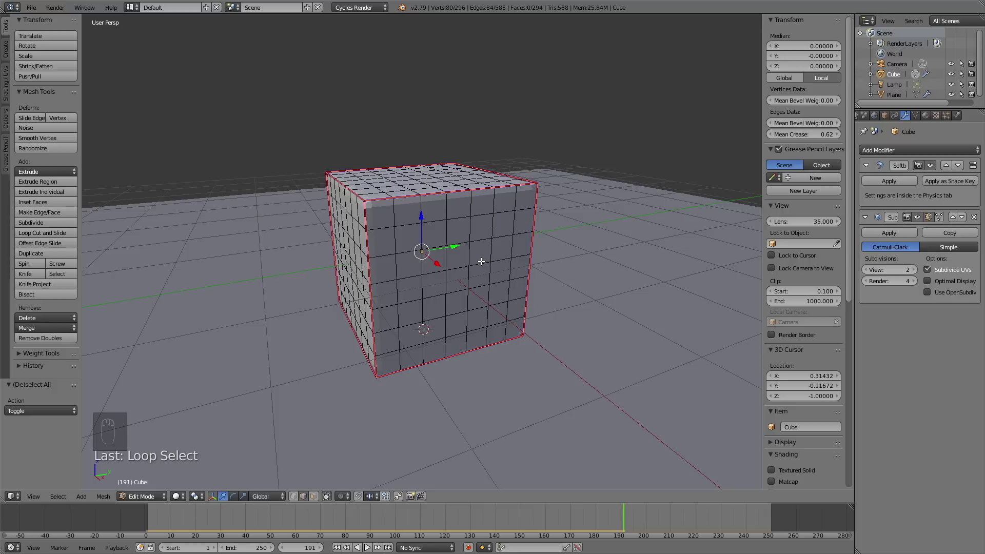
key("Tab")
left_click_drag(916, 269, 467, 284)
left_click_drag(457, 289, 497, 268)
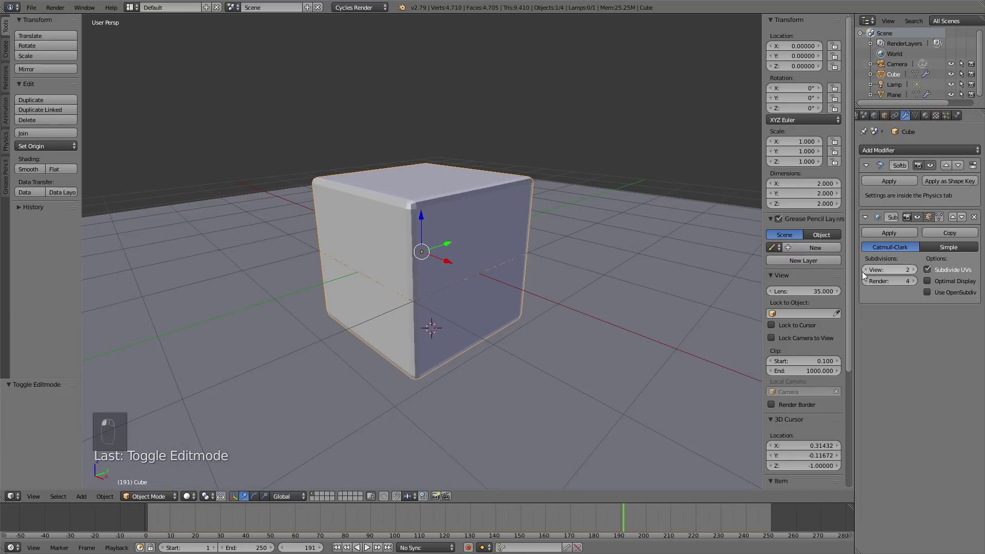
Raise the Sun lamp's strength to 7, move it higher and rotate it to shine toward the cube and floor.
middle_click(513, 306)
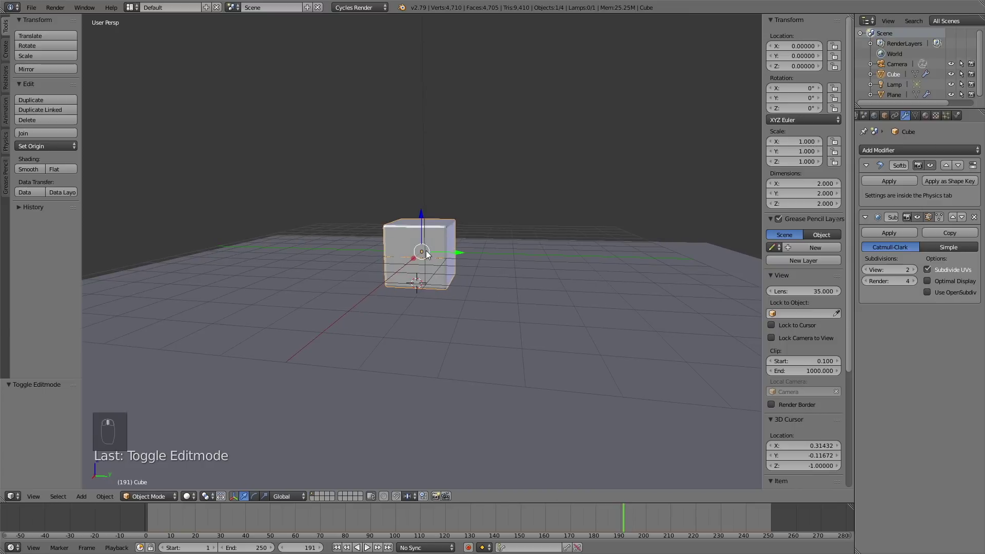
left_click_drag(421, 139, 912, 118)
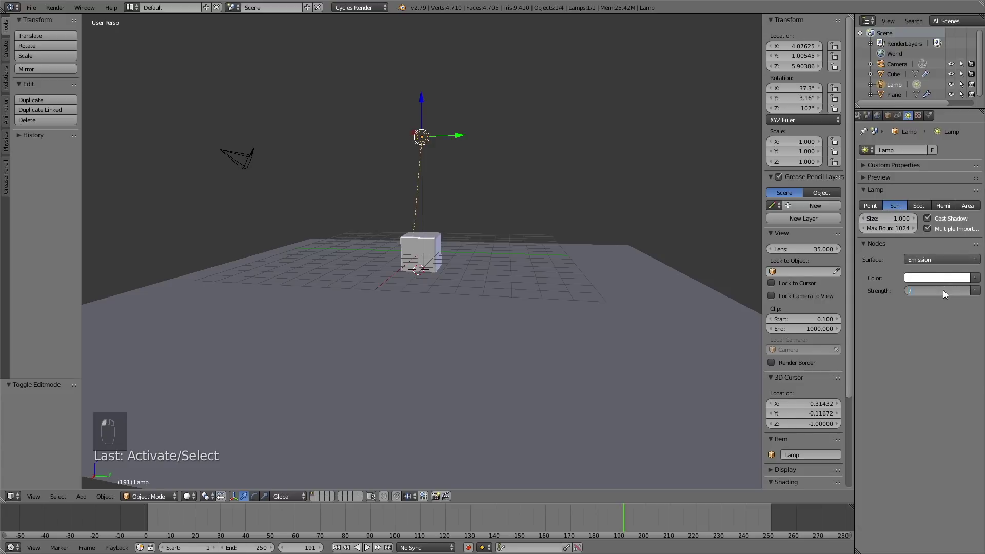
key("g")
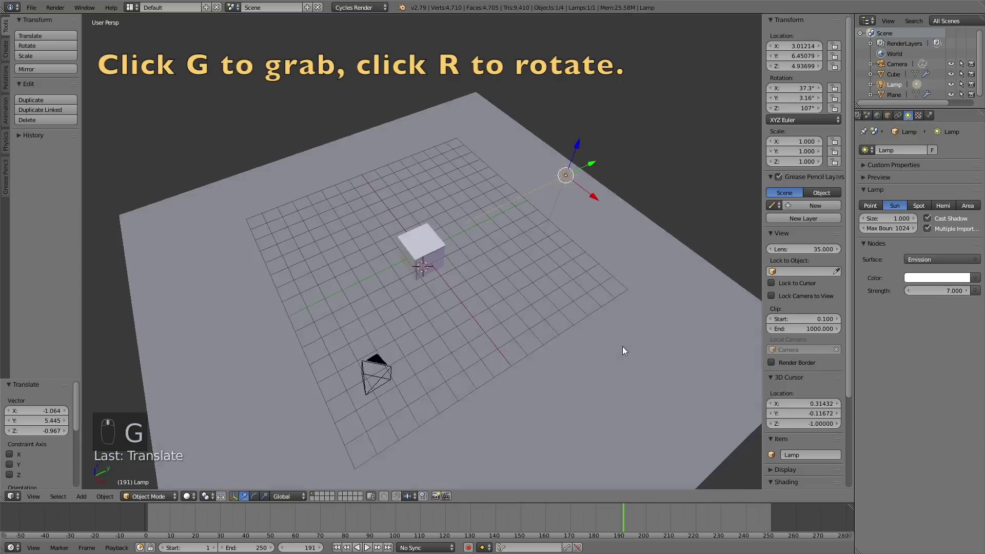
key("g")
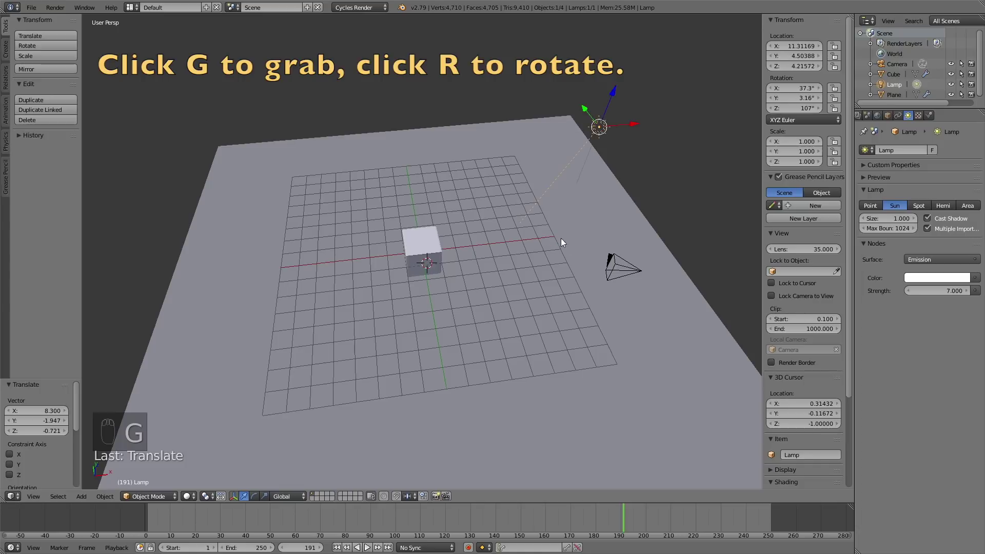
left_click(626, 243)
key("r")
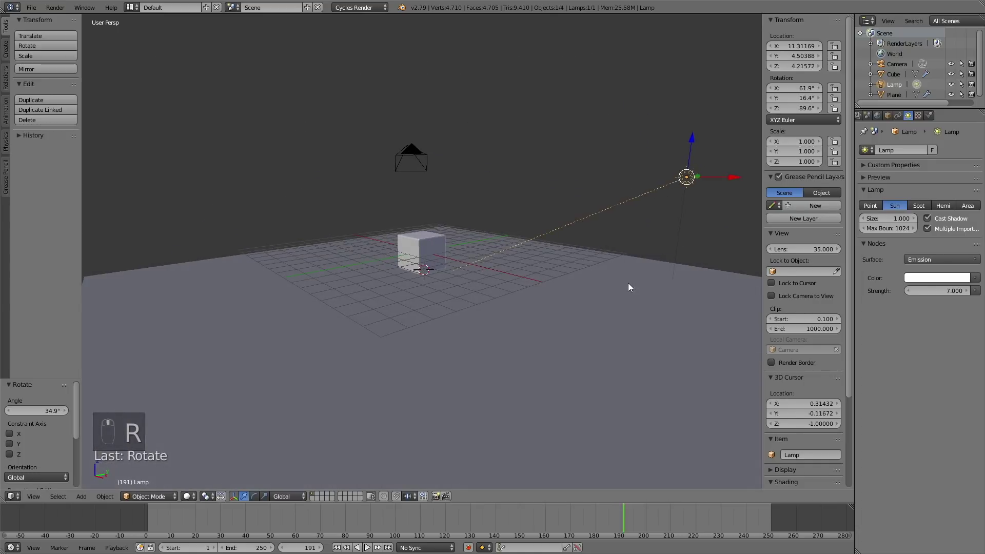
key("g")
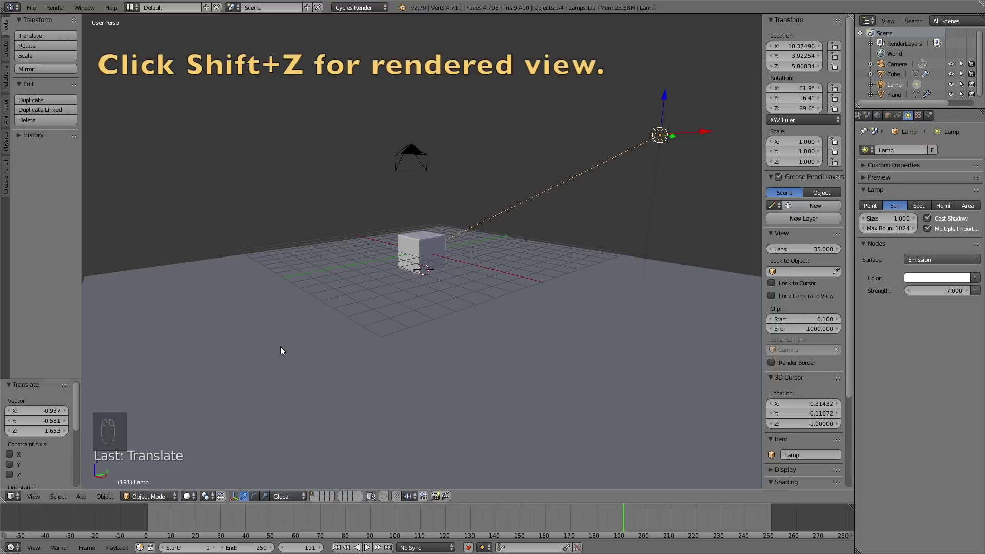
Switch the viewport to the live rendered preview.
key("shift+z")
key("shift+z")
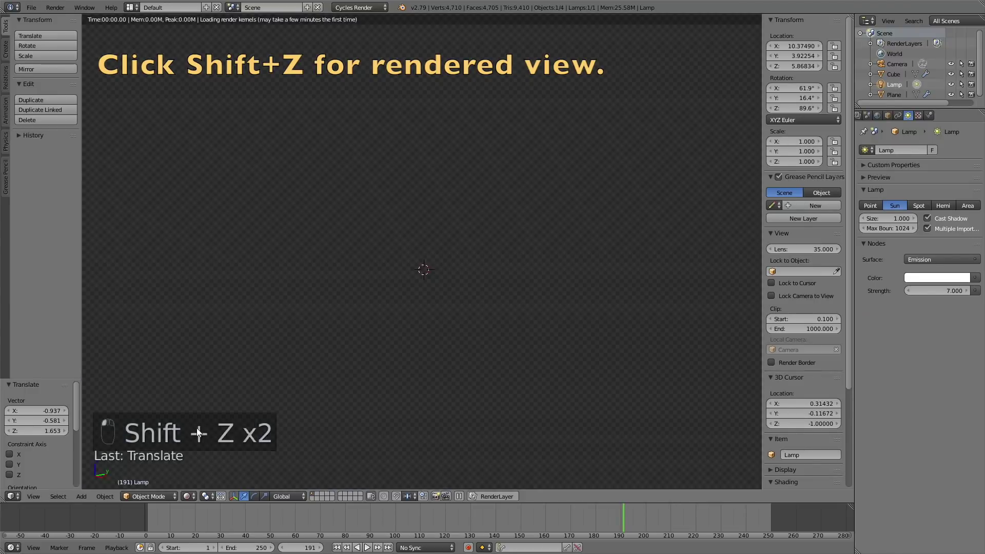
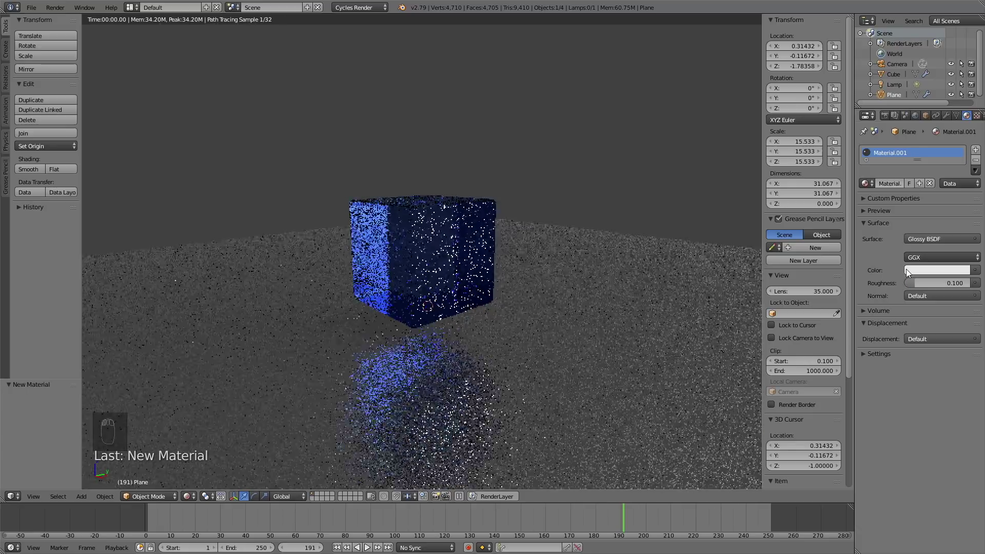
Darken the plane's glossy colour to black, return to solid view and scale the plane much larger.
left_click_drag(920, 268, 965, 189)
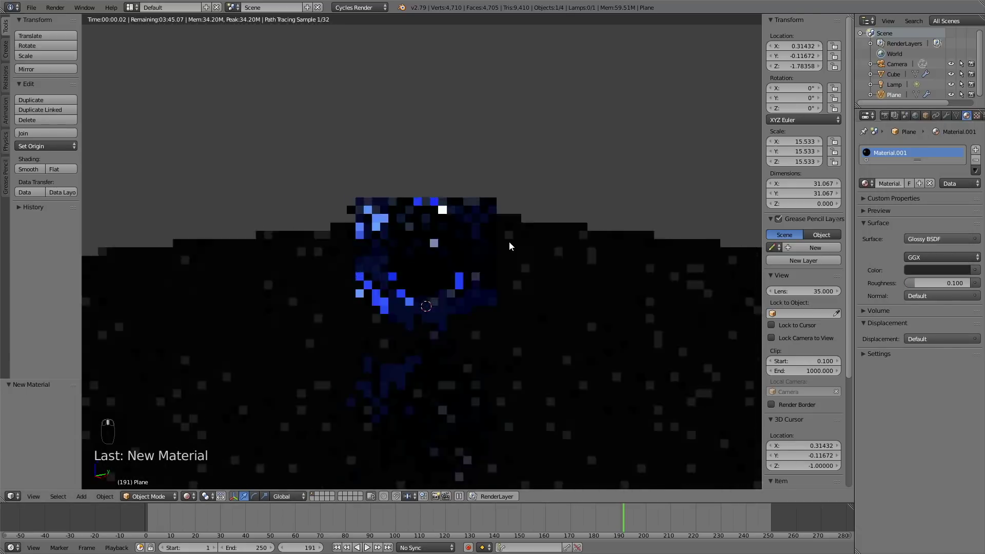
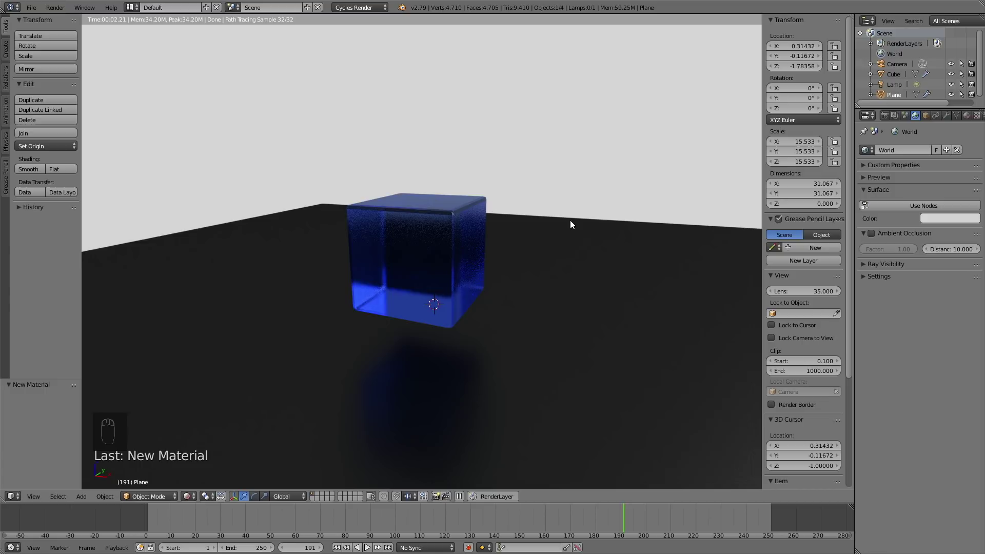
key("shift+z")
key("s")
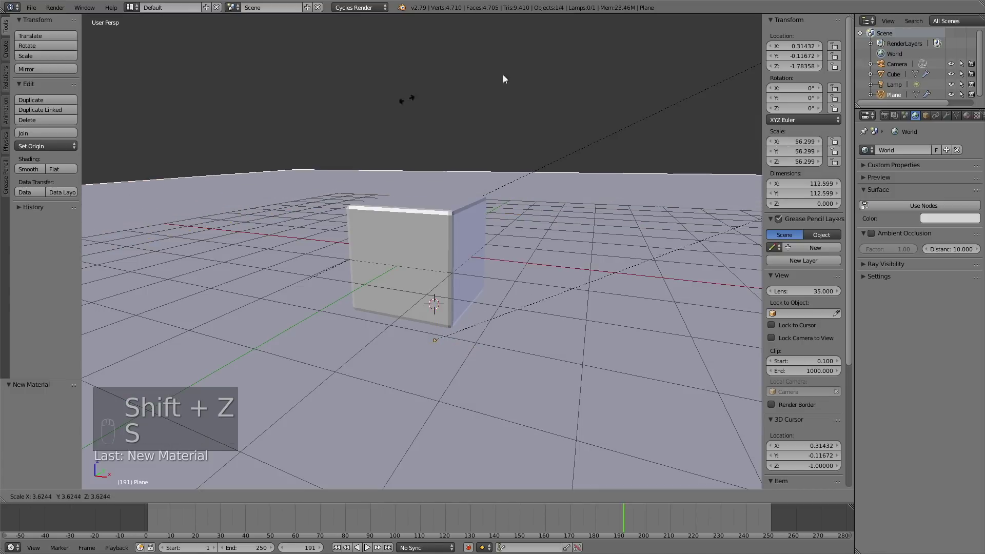
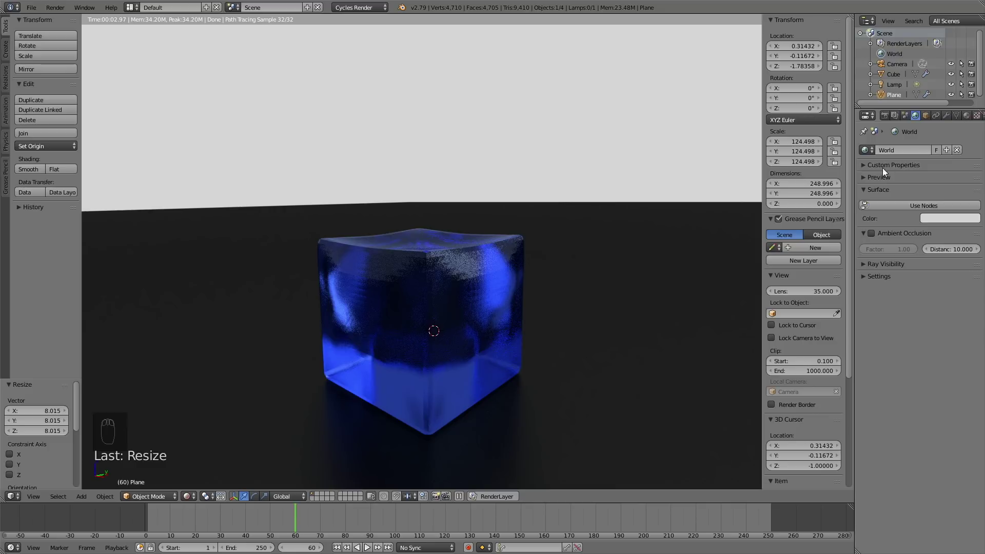
Leave the rendered preview and pull the view back from the cube.
key("shift+z")
left_click_drag(971, 118, 965, 191)
left_click_drag(962, 194, 460, 305)
key("shift+z")
key("shift+z")
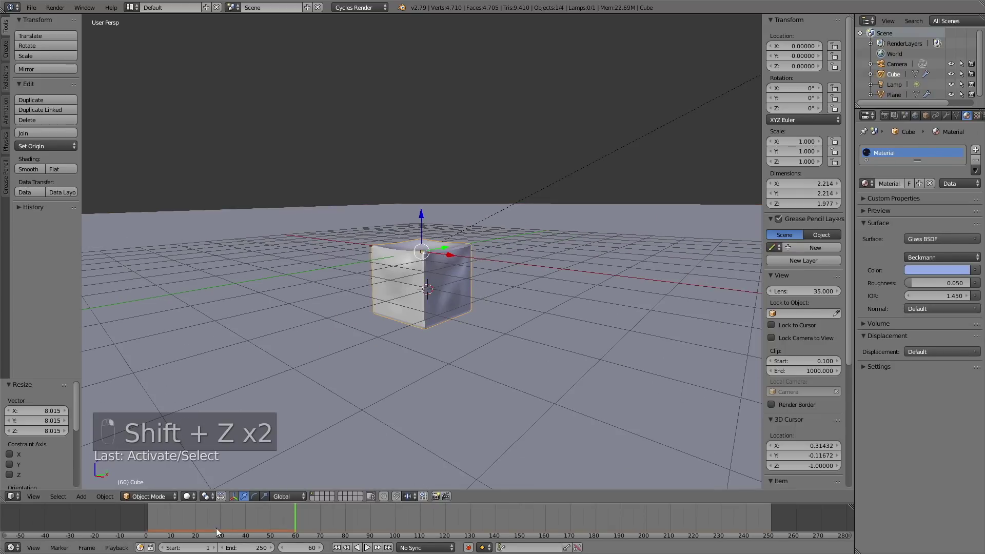
Rewind the timeline to frame 0 and enable Collision physics on the soft-body cube.
left_click_drag(193, 522, 152, 527)
left_click_drag(432, 267, 569, 268)
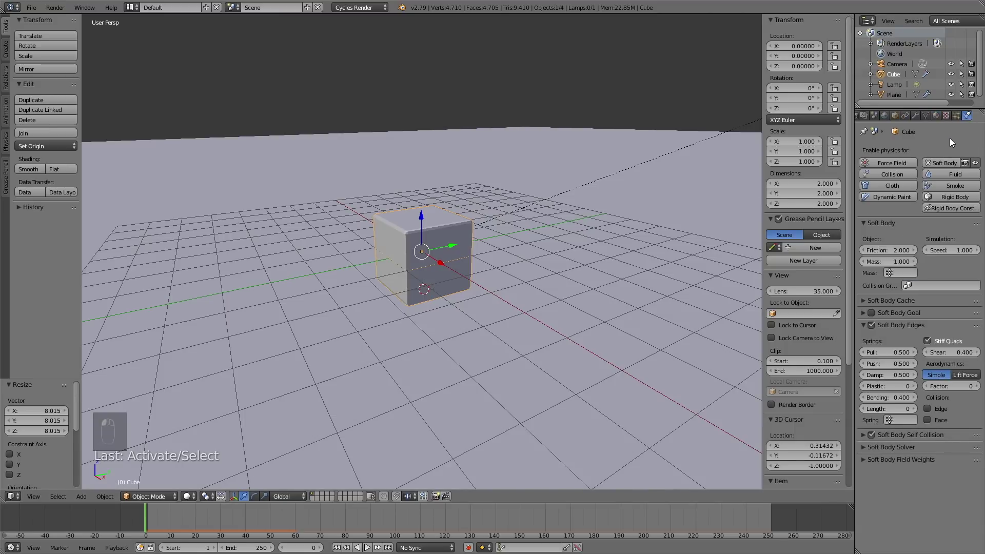
left_click_drag(886, 177, 447, 249)
Duplicate the cube with Shift+D five times, placing the copies above the original.
left_click_drag(447, 250, 465, 245)
key("shift+d")
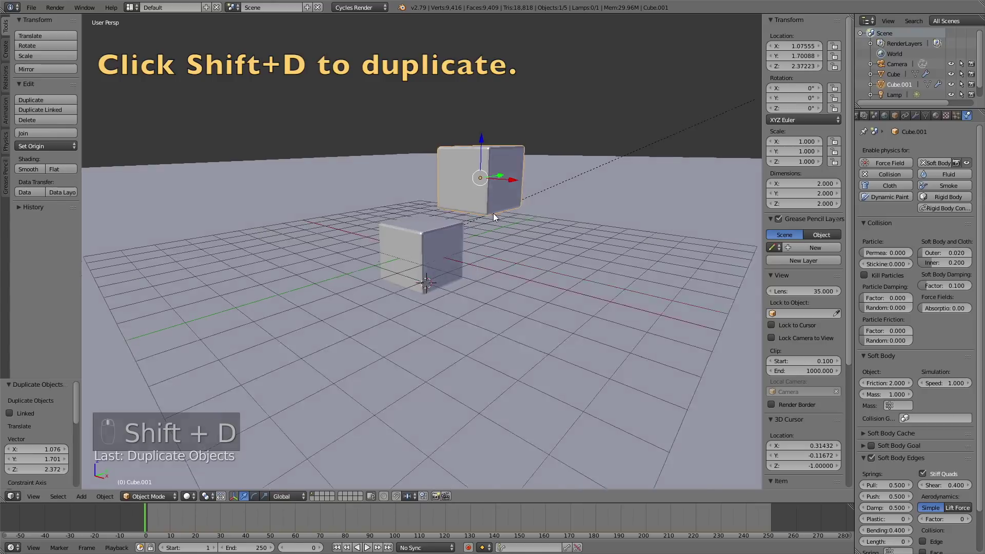
middle_click(484, 218)
left_click_drag(577, 253, 514, 246)
key("shift+d")
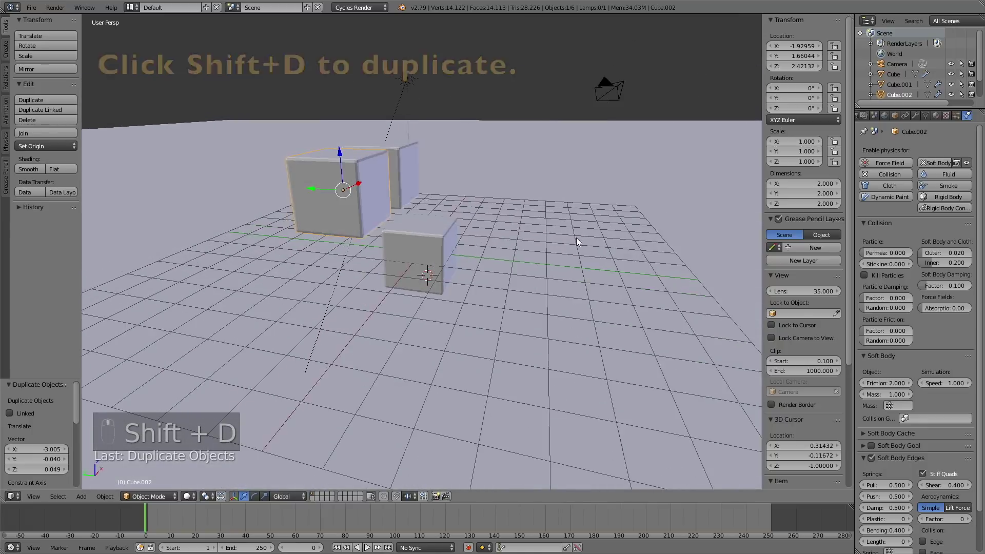
key("shift+d")
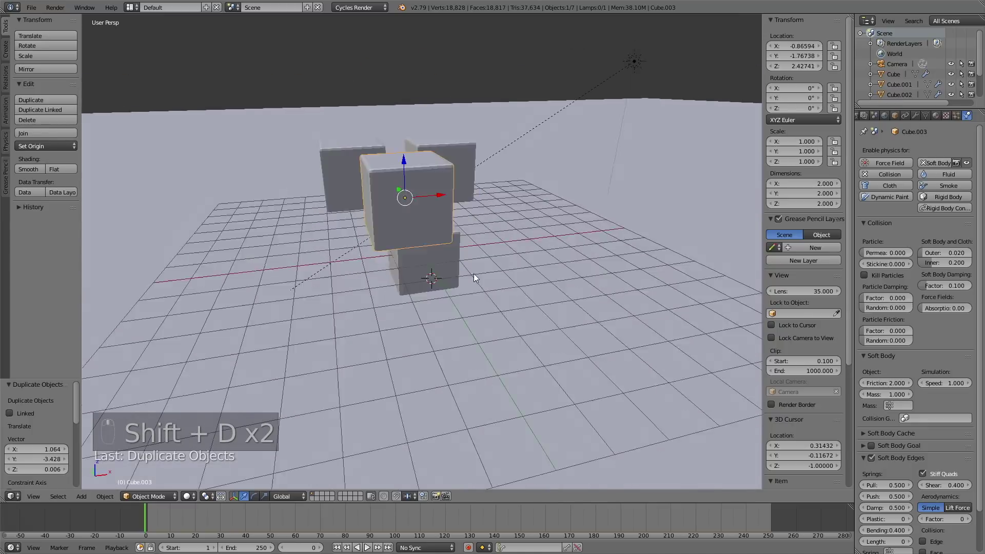
key("shift+d")
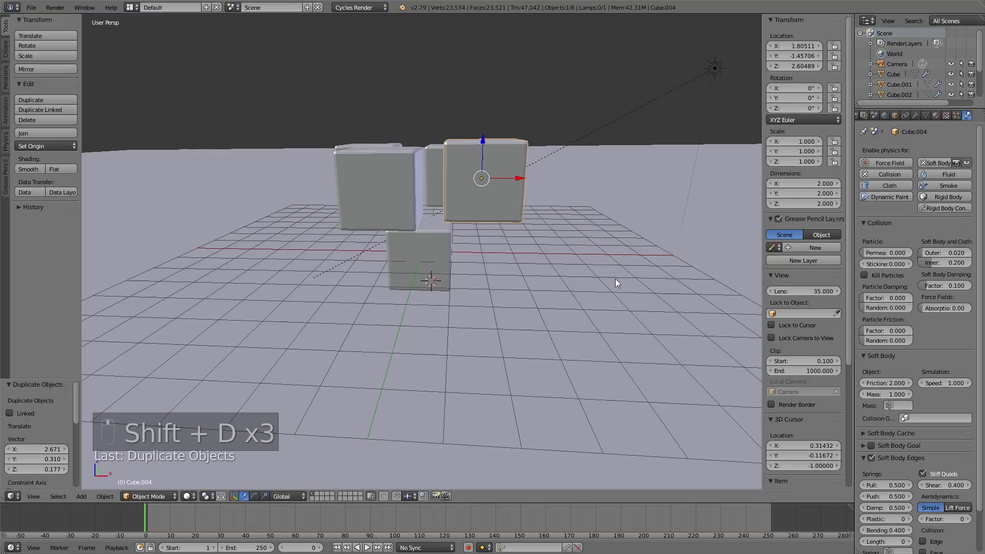
key("shift+d")
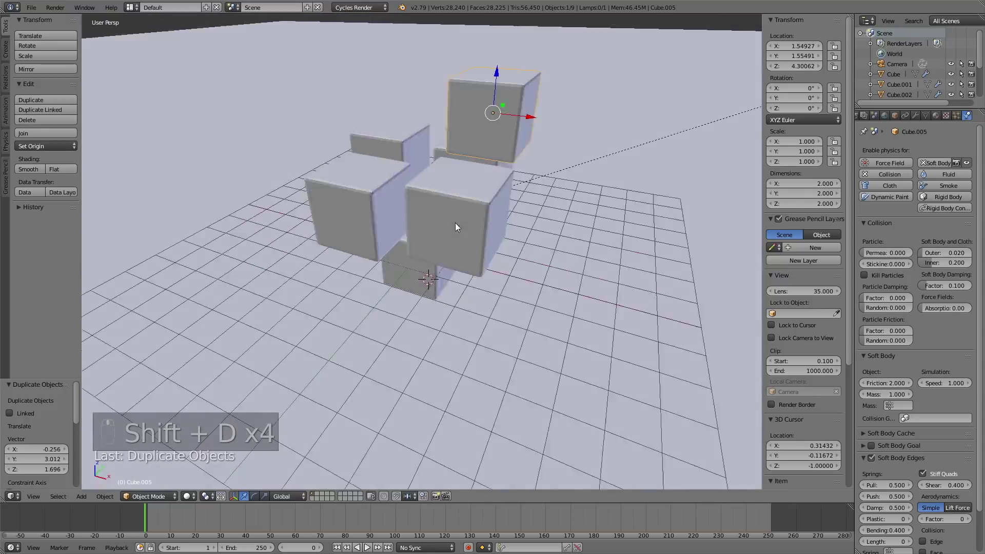
Move the newest cube higher, orbit to view the stack and preview the cubes rendered as blue glass.
key("g")
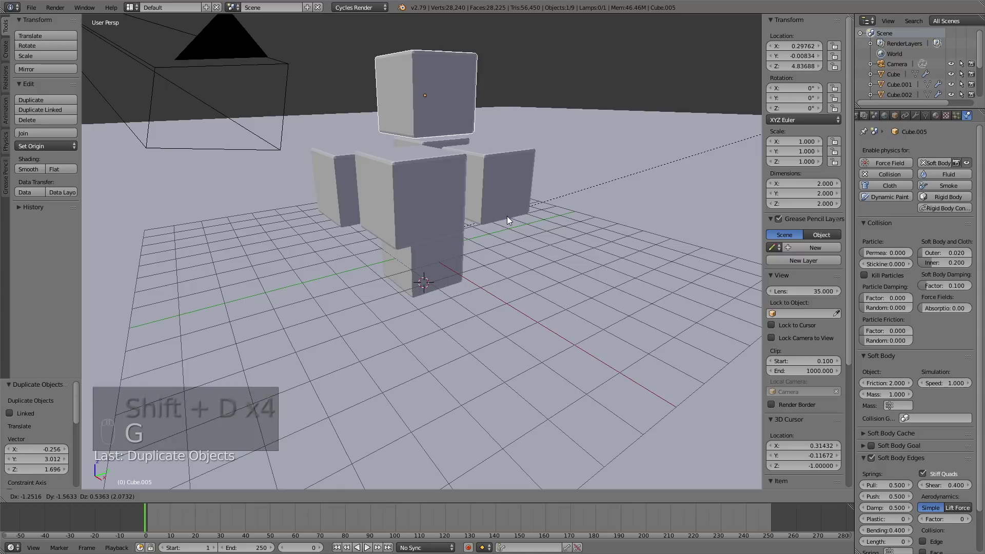
middle_click(578, 229)
middle_click(595, 226)
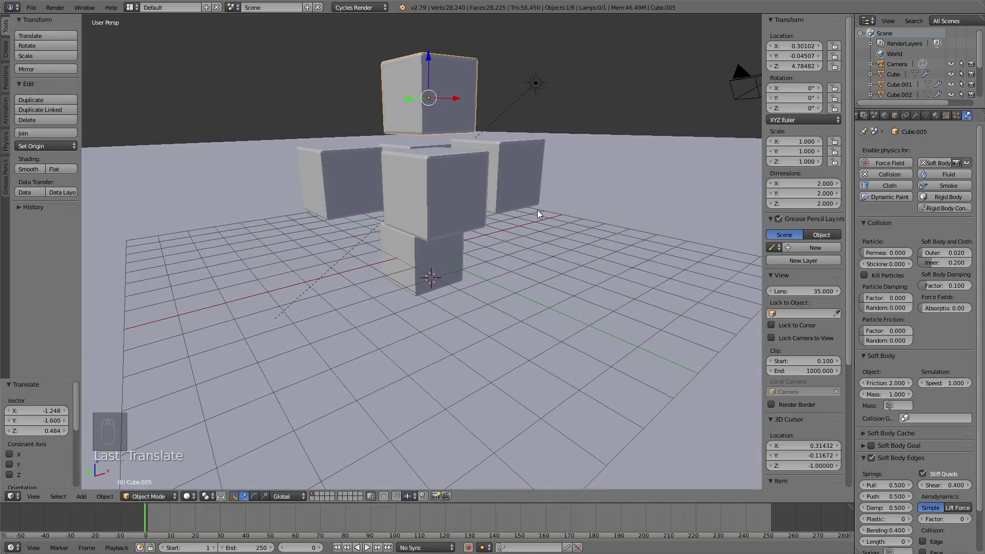
left_click_drag(541, 212, 541, 212)
key("shift+z")
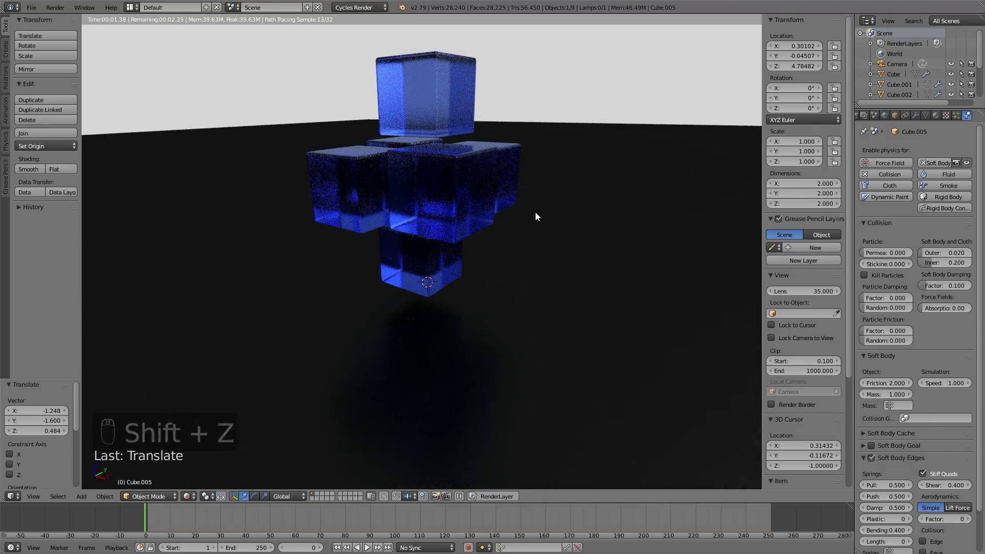
Toggle the viewport from rendered preview back to solid shading (Shift+Z).
key("shift+z")
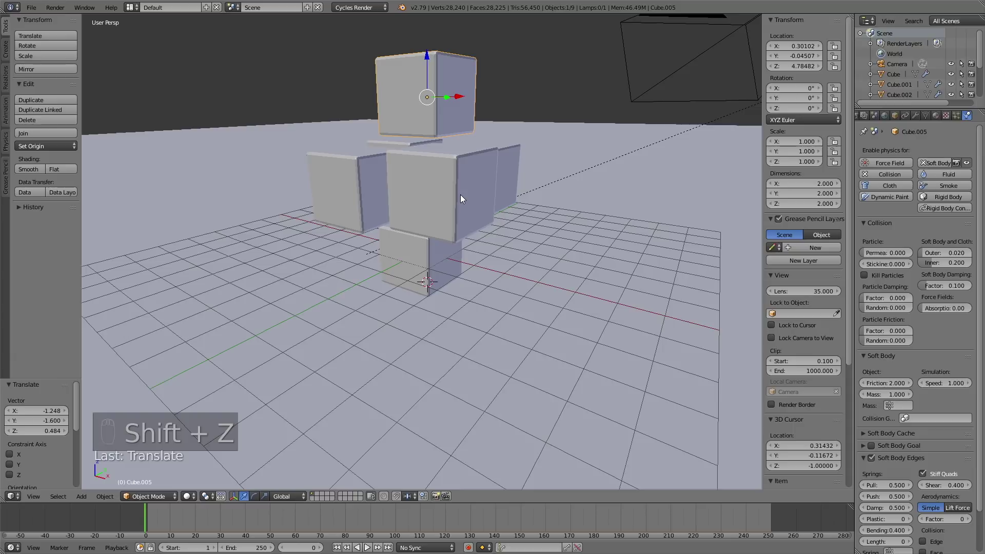
Add the remaining cube to the selection and bake all soft-body dynamics for the 250-frame range.
left_click(453, 201)
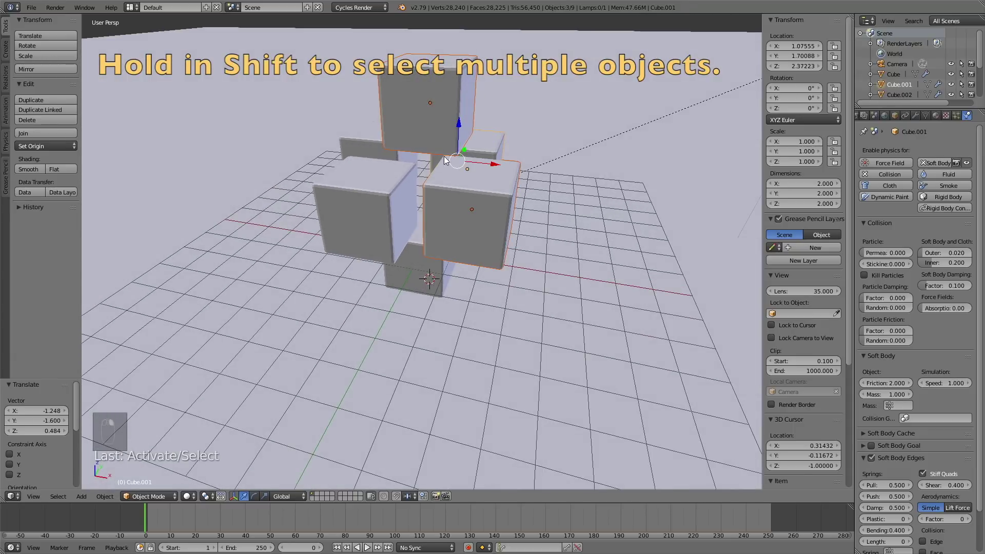
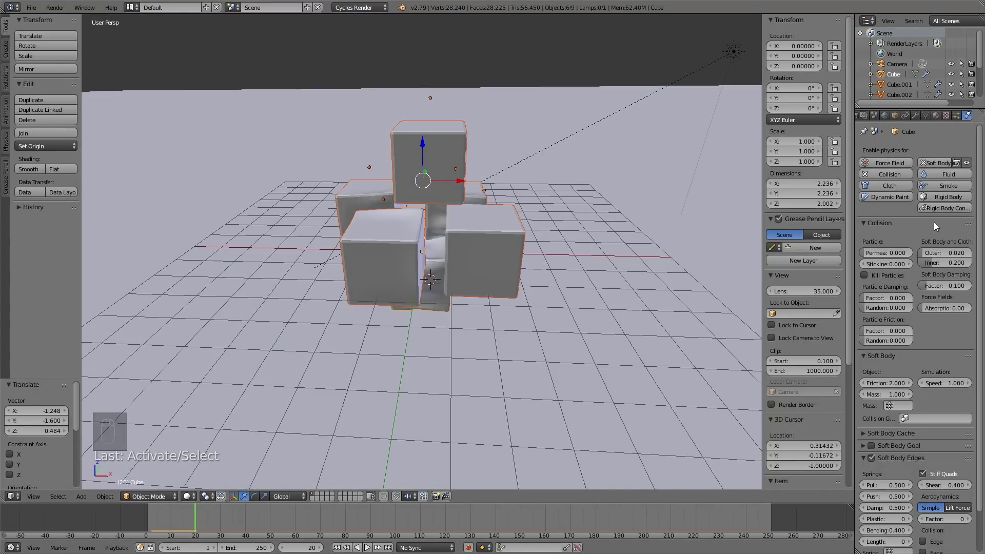
left_click_drag(878, 434, 943, 430)
left_click_drag(944, 430, 551, 158)
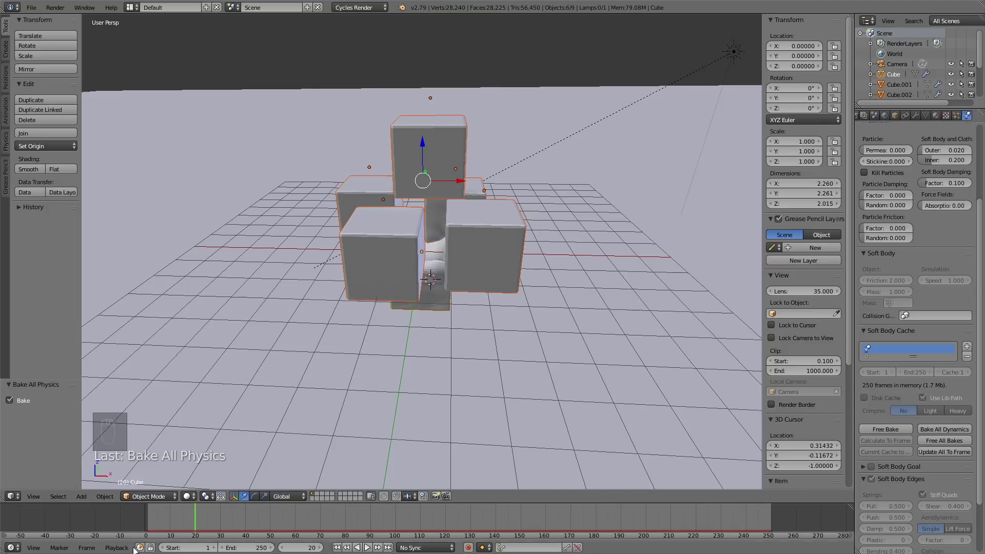
Scrub to frame 118 where the cubes have landed and preview them as blue glass in rendered shading.
left_click_drag(205, 523, 334, 520)
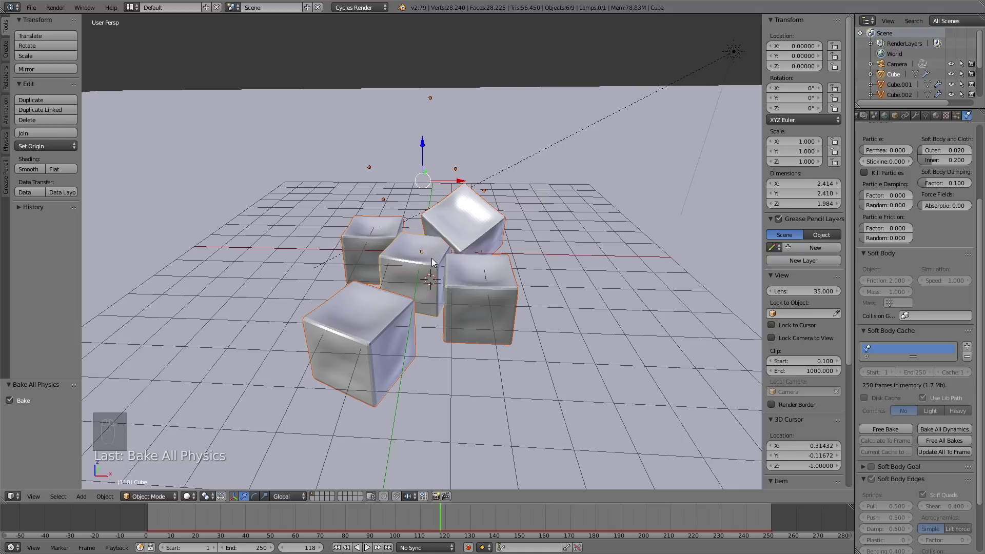
left_click_drag(420, 276, 939, 122)
left_click_drag(939, 123, 498, 331)
middle_click(498, 331)
key("shift+z")
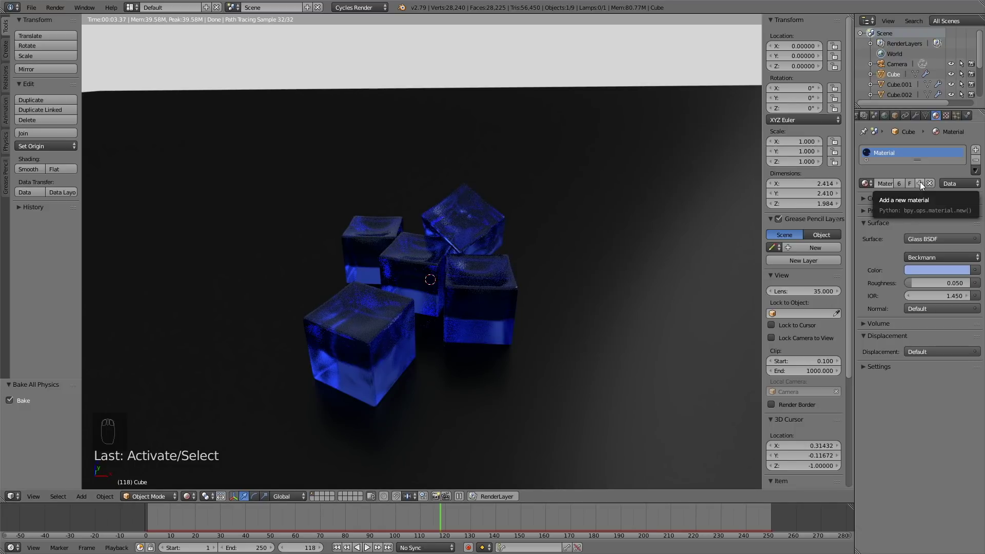
Colour one cube's glass green, the front-right cube red and the top cube purple.
left_click_drag(922, 186, 915, 153)
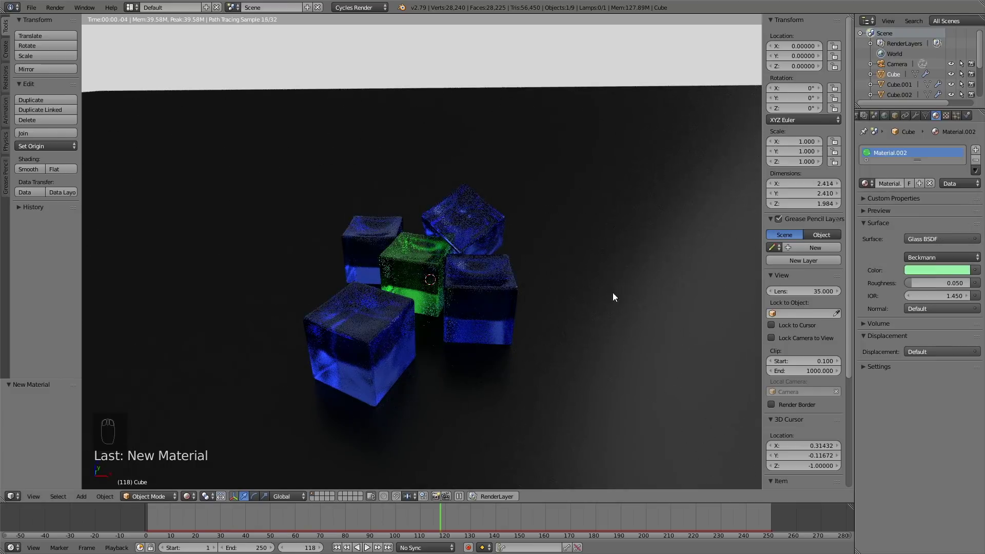
right_click(489, 275)
left_click_drag(923, 186, 933, 282)
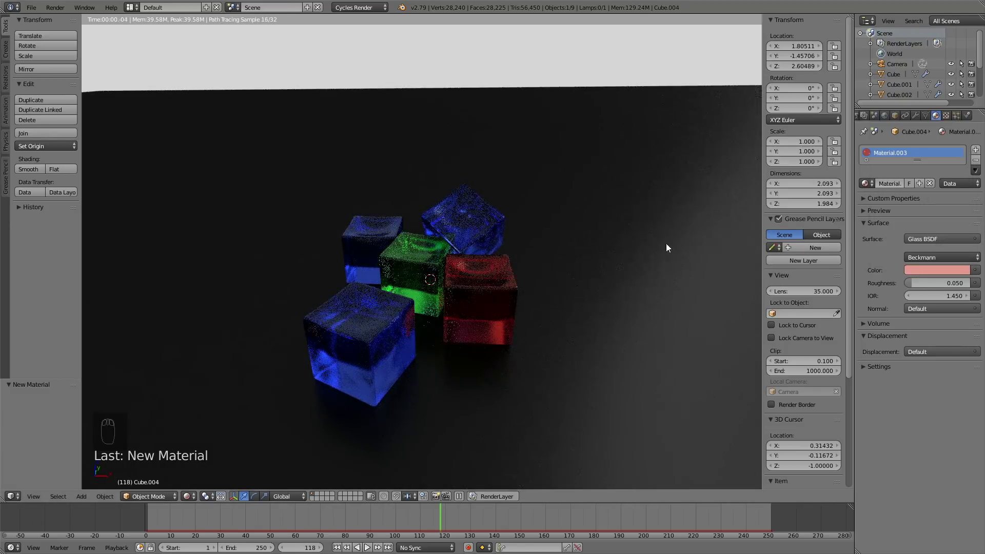
right_click(485, 214)
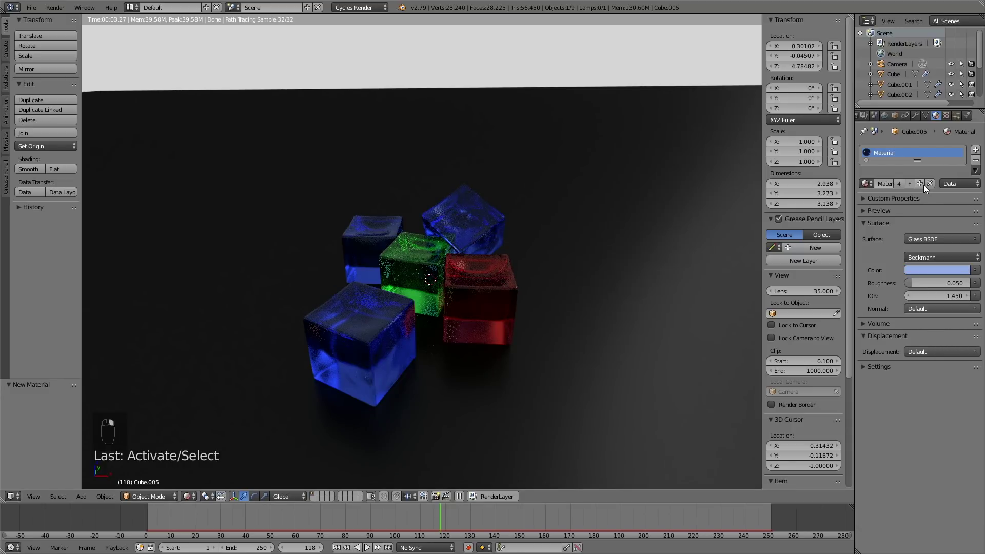
left_click_drag(923, 186, 925, 172)
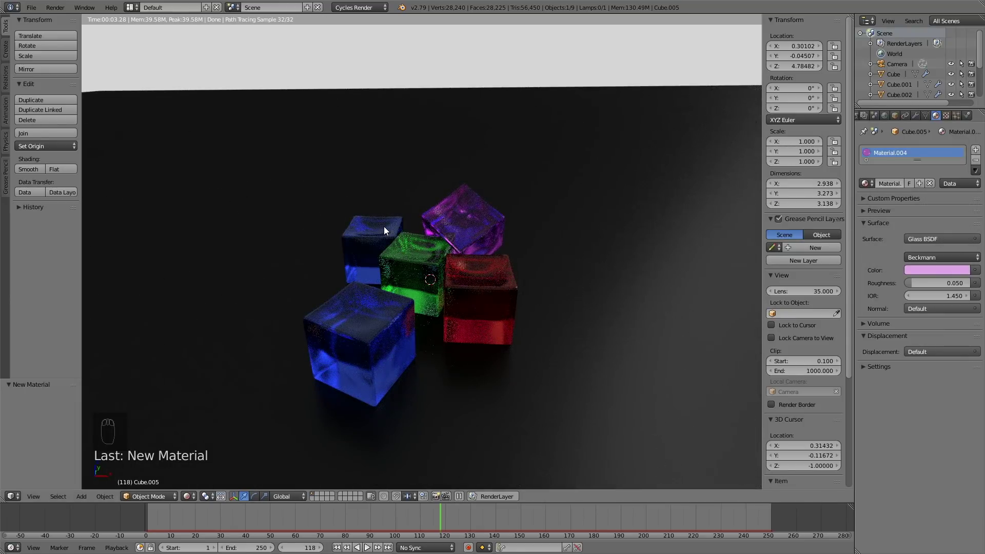
Give the back-left cube a yellow glass tint and orbit to view the coloured cubes.
right_click(387, 229)
left_click_drag(935, 204, 908, 174)
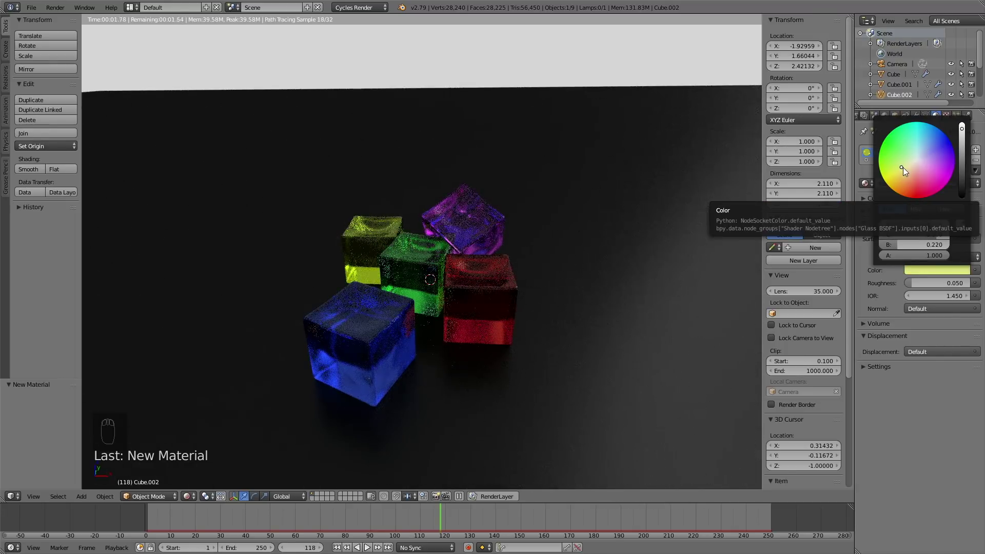
left_click(602, 285)
left_click(616, 297)
left_click_drag(624, 298, 472, 323)
middle_click(467, 323)
middle_click(466, 323)
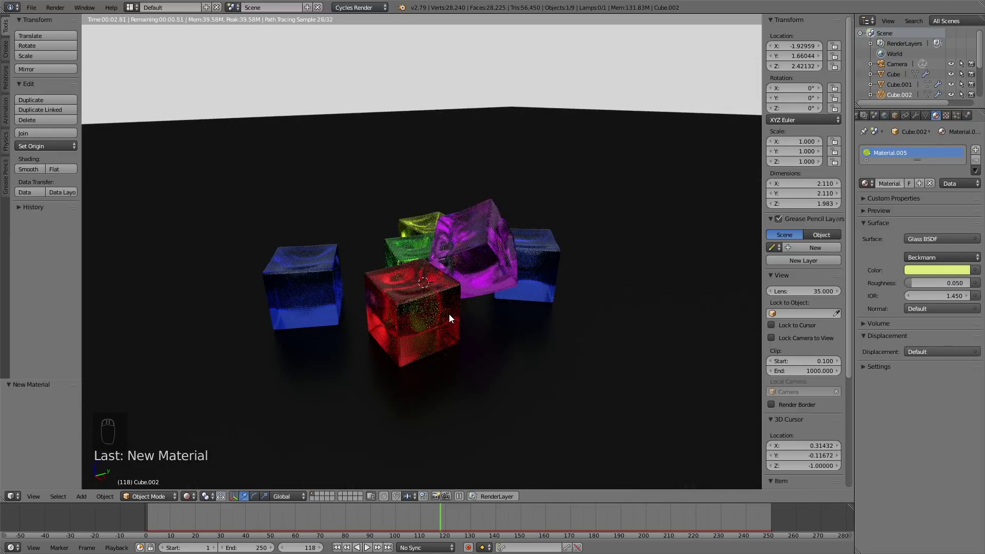
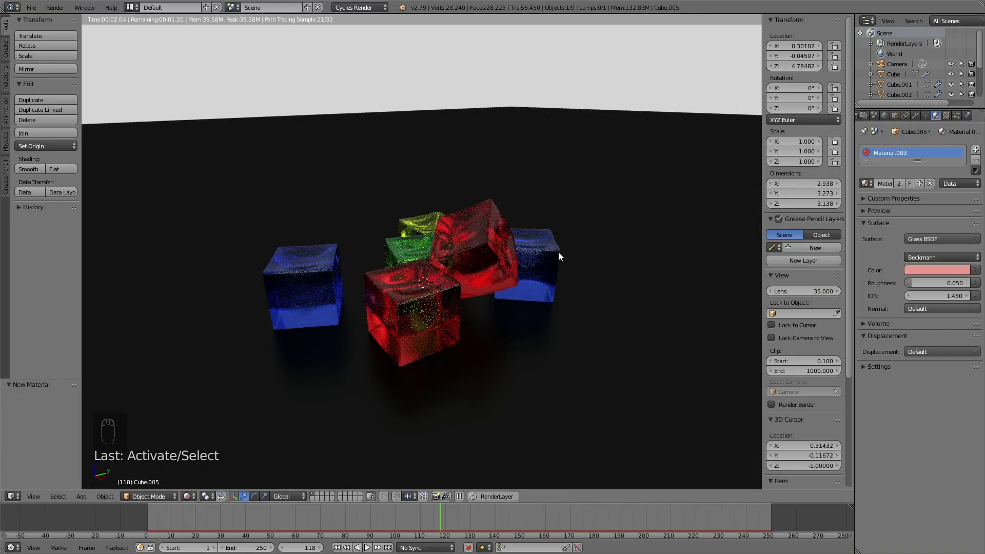
Look through the scene camera in solid shading and select the camera.
left_click_drag(574, 263, 601, 248)
key("KP_0")
key("shift+z")
right_click(497, 158)
Return to frame 1, fly the camera to reframe the falling cubes, then check the framing at frame 51.
key("shift+f")
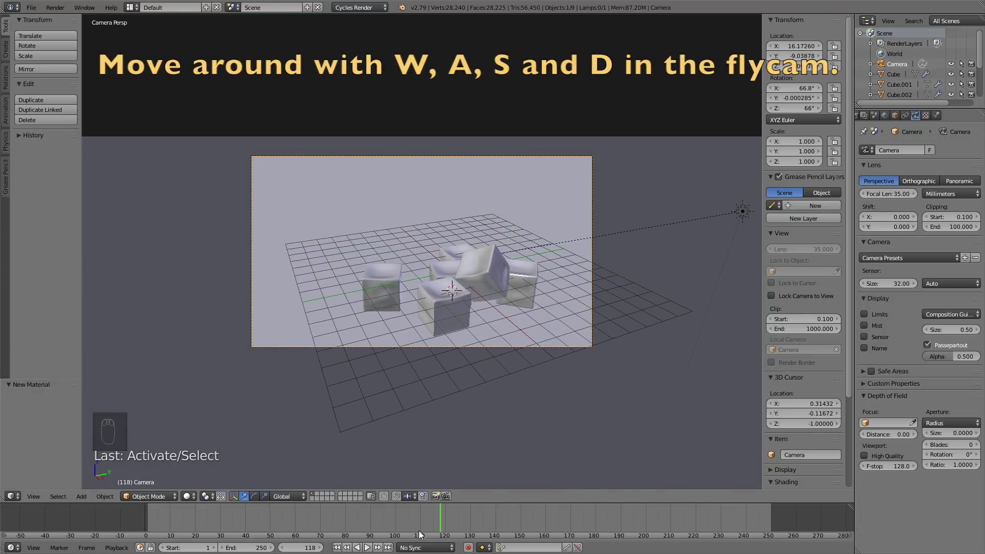
left_click_drag(427, 519, 180, 536)
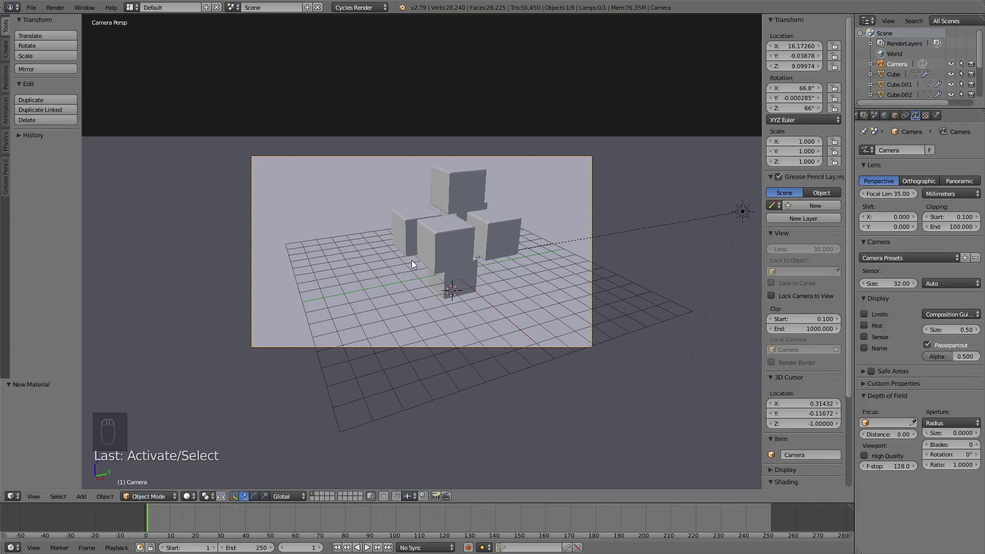
key("shift+f")
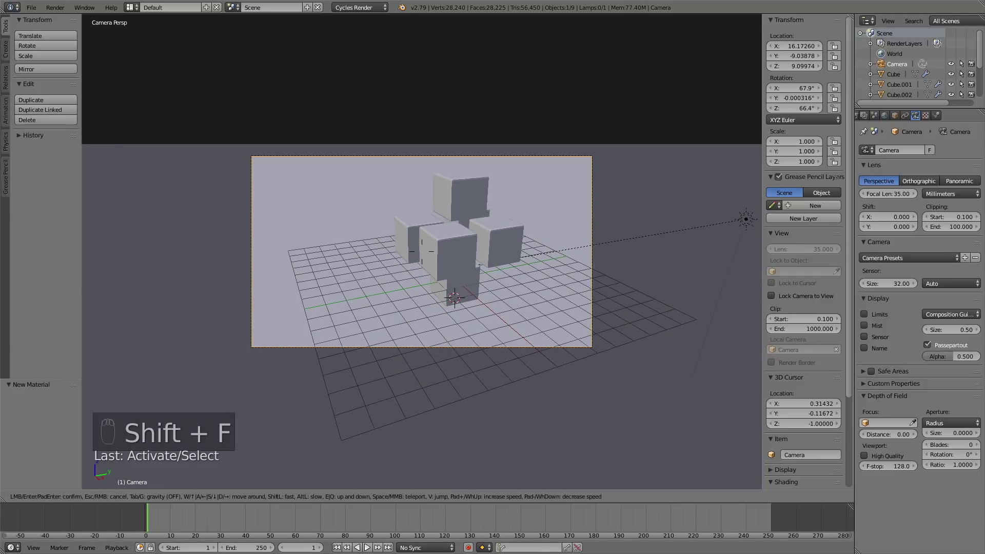
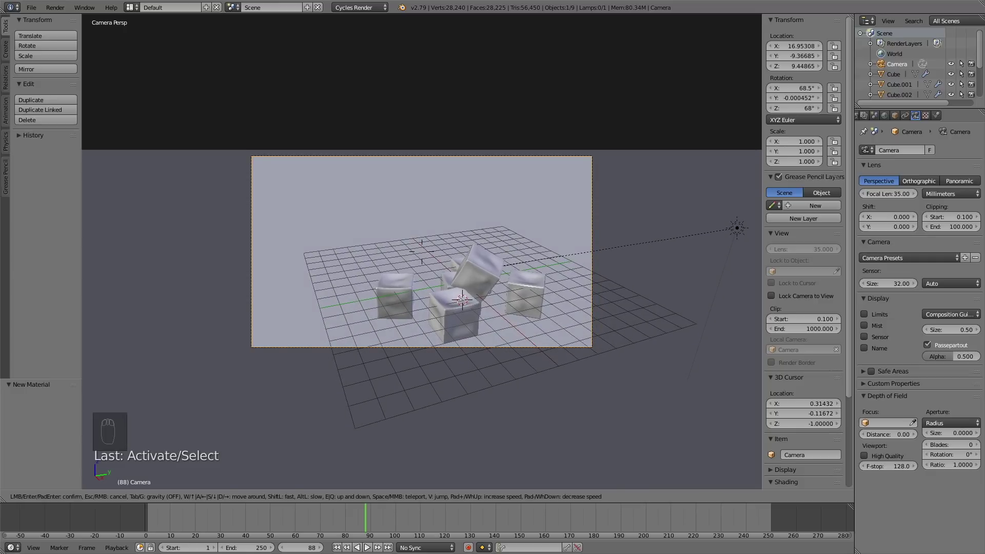
left_click_drag(367, 513, 168, 507)
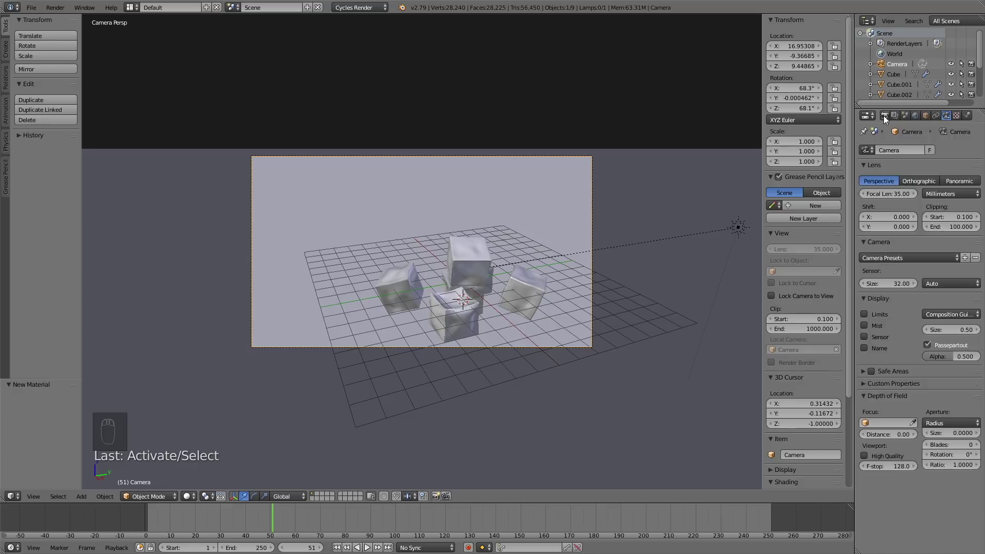
Bring up the render settings with output resolution at 100% of 1920×1080 and sampling expanded.
left_click_drag(887, 118, 889, 430)
left_click_drag(890, 430, 884, 435)
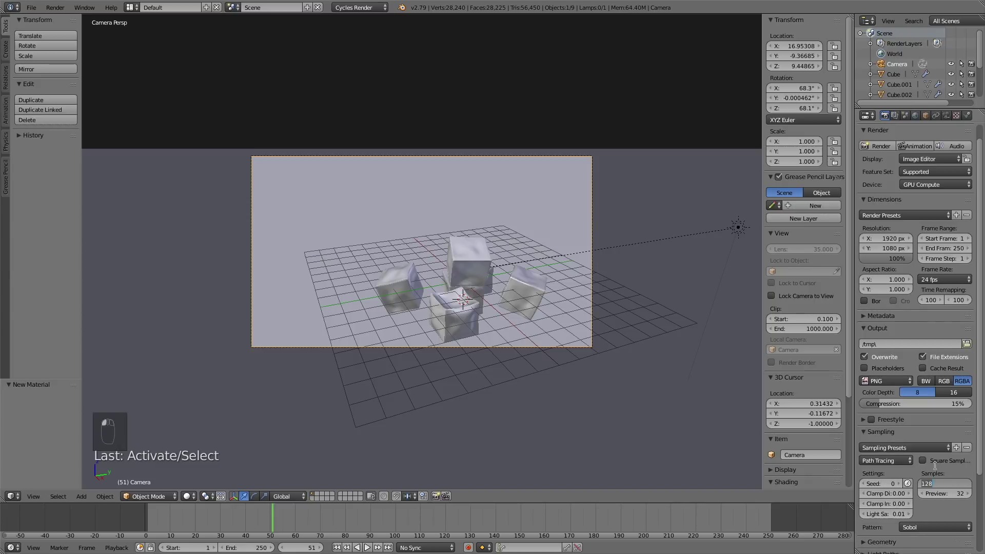
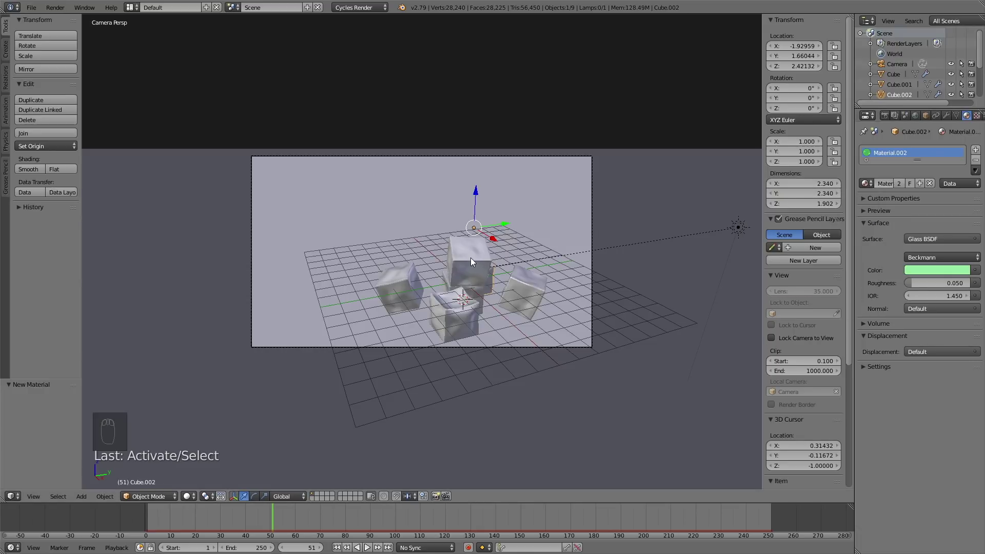
Preview the camera shot rendered and scrub through frames 140, 180 and 208 to watch the cubes fall.
key("shift+z")
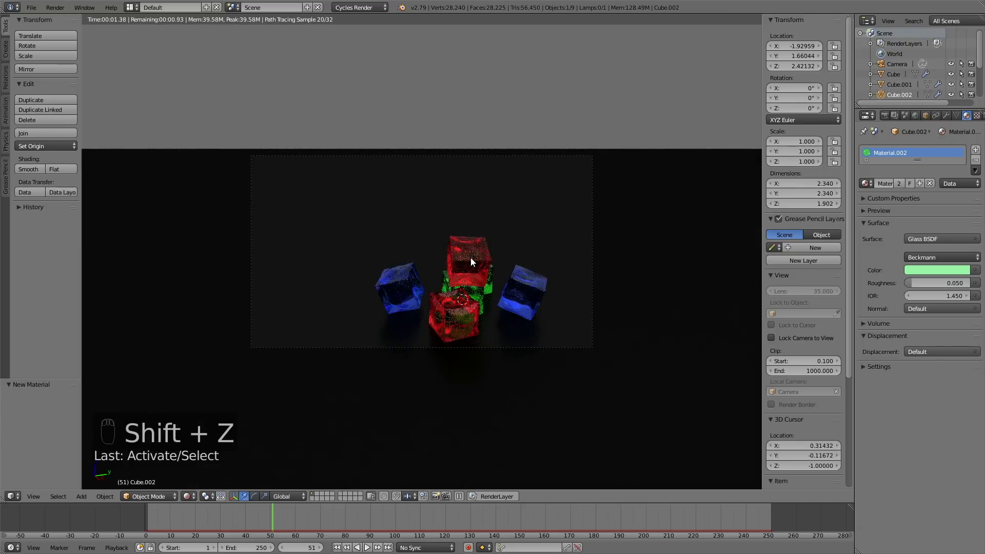
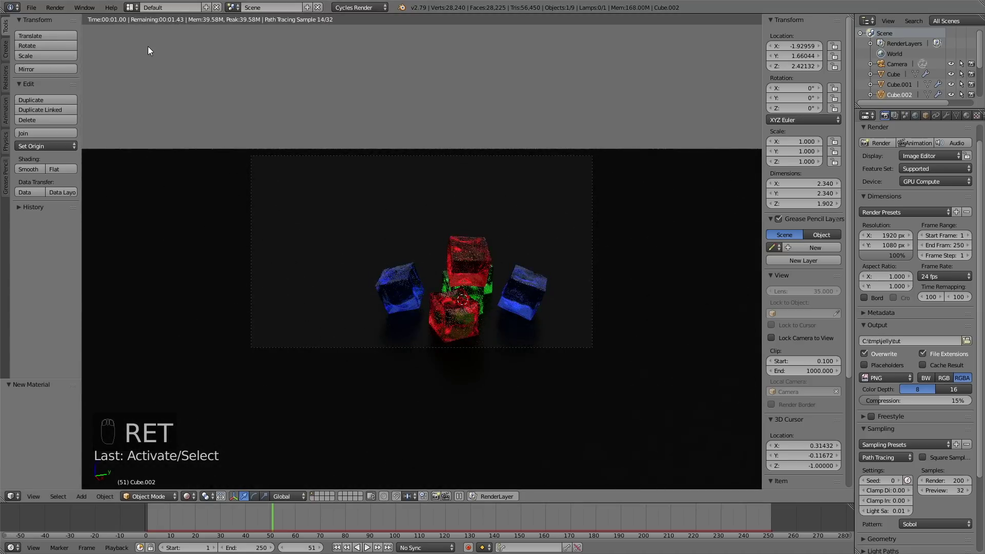
left_click_drag(244, 524, 164, 520)
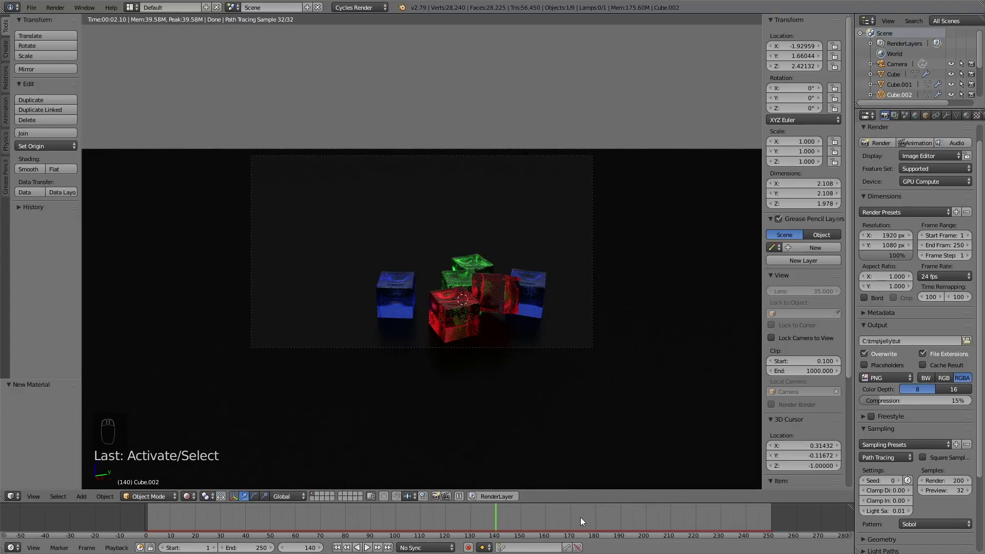
left_click_drag(599, 521, 791, 488)
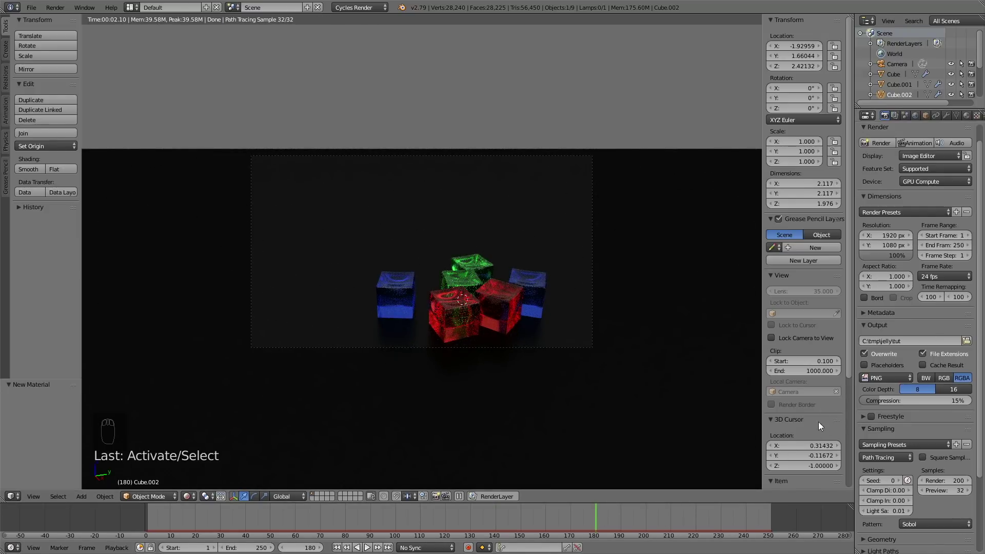
left_click_drag(559, 526, 644, 529)
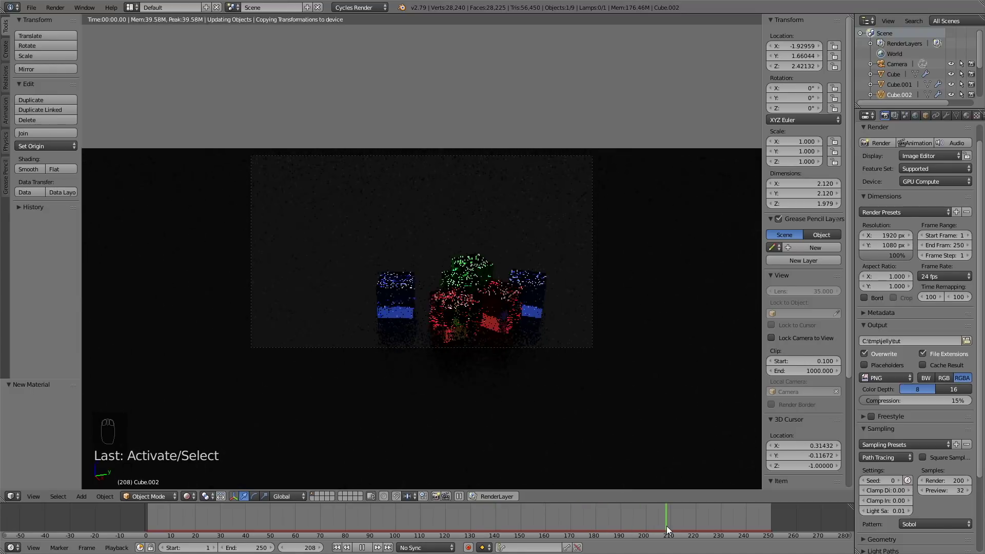